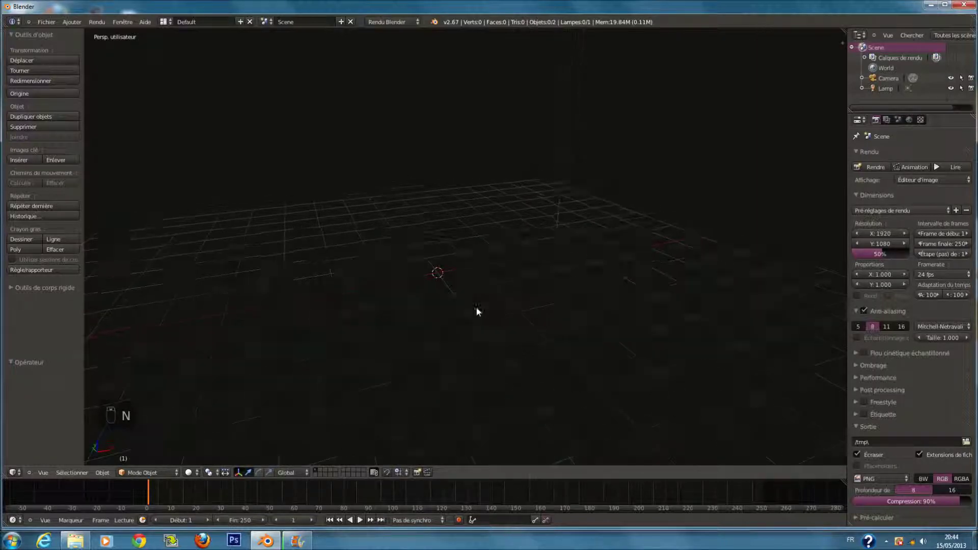
Step: Add a cylinder mesh to the empty scene via the Add menu
{"action": "key", "text": "shift+a"}
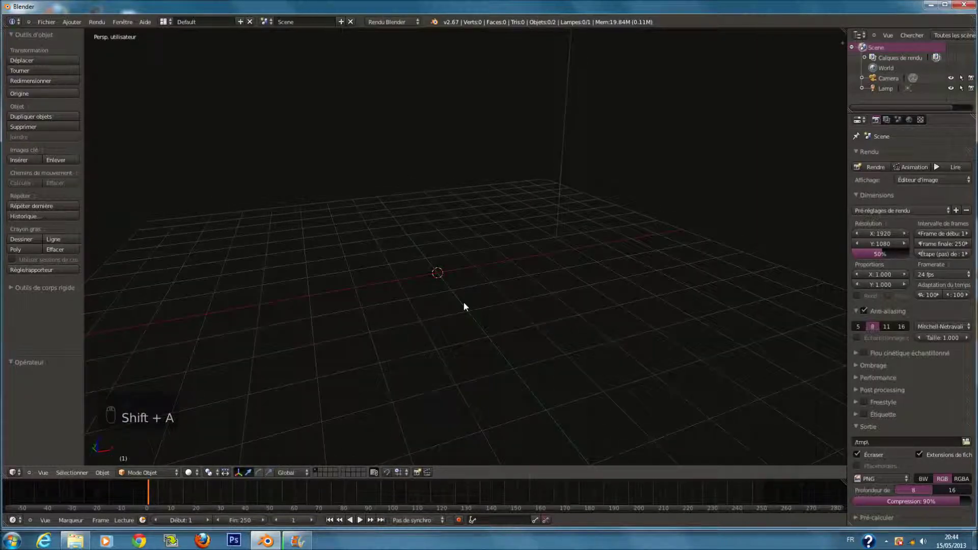
{"action": "key", "text": "shift+a"}
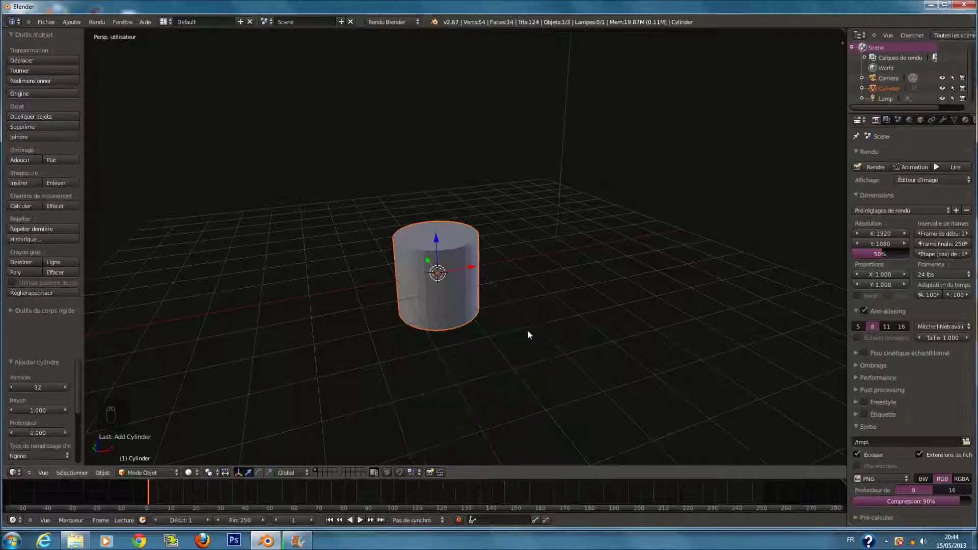
Step: Adjust the new cylinder's Vertices count in the operator panel, settling on 22 sides
{"action": "middle_click", "coordinate": [509, 321]}
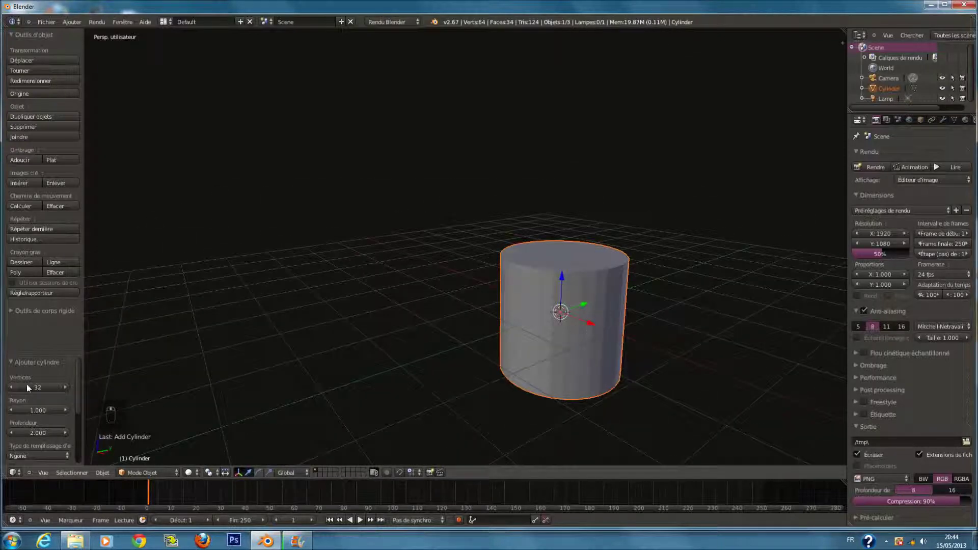
{"action": "left_click", "coordinate": [37, 391]}
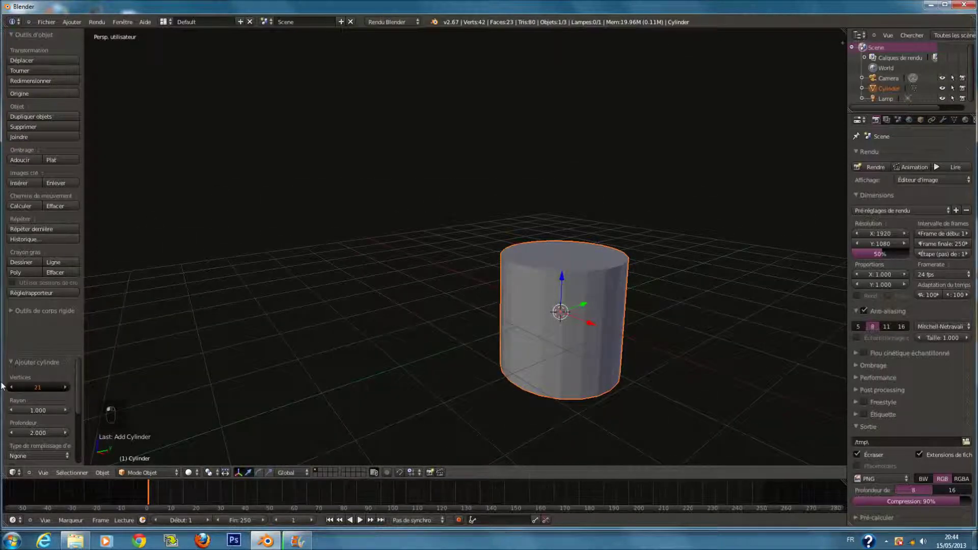
{"action": "middle_click", "coordinate": [21, 387]}
{"action": "left_click_drag", "start_coordinate": [44, 396], "coordinate": [26, 396]}
{"action": "left_click_drag", "start_coordinate": [26, 396], "coordinate": [12, 395]}
{"action": "left_click_drag", "start_coordinate": [13, 396], "coordinate": [26, 395]}
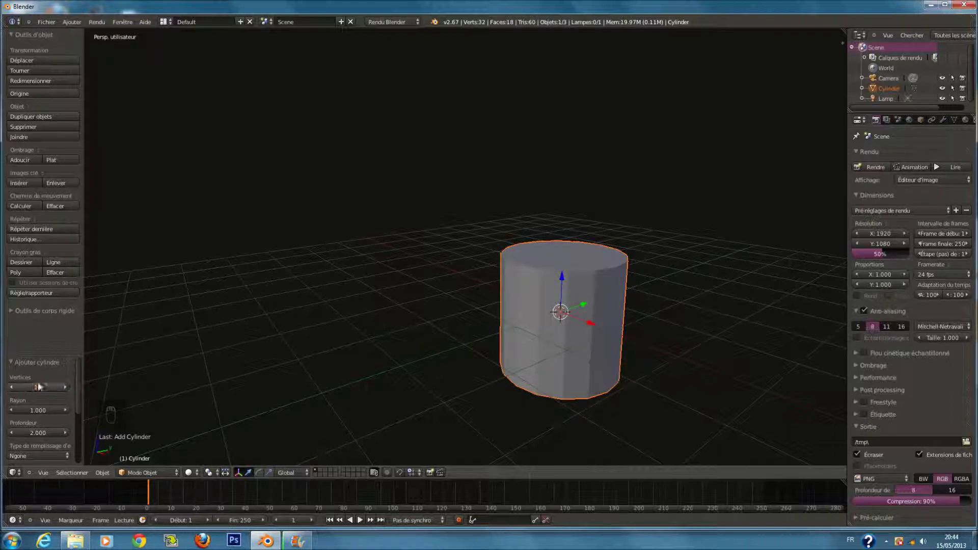
{"action": "left_click", "coordinate": [46, 405]}
Step: Review the cylinder's creation settings in the redo panel, keeping radius 1 and depth 2
{"action": "left_click_drag", "start_coordinate": [400, 358], "coordinate": [418, 352]}
{"action": "left_click_drag", "start_coordinate": [475, 292], "coordinate": [479, 325]}
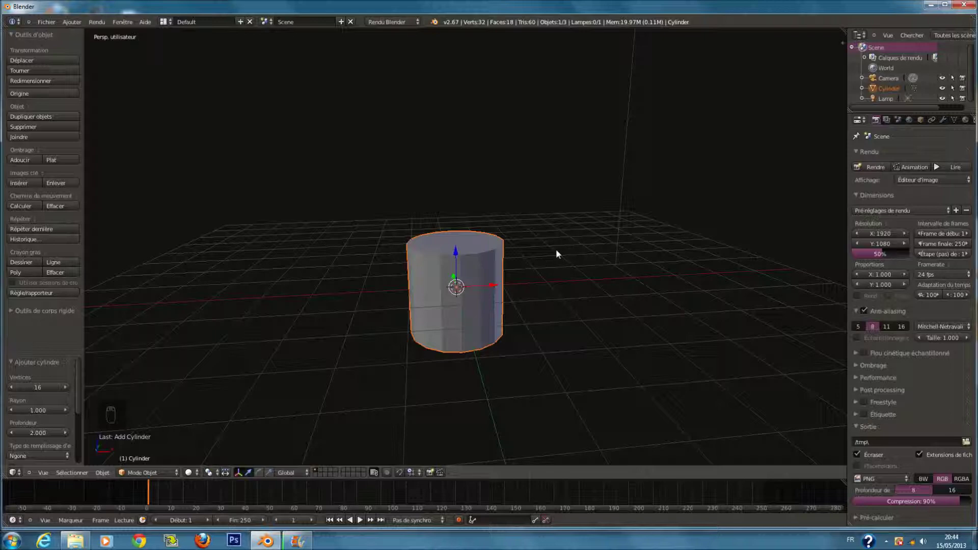
{"action": "key", "text": "F6"}
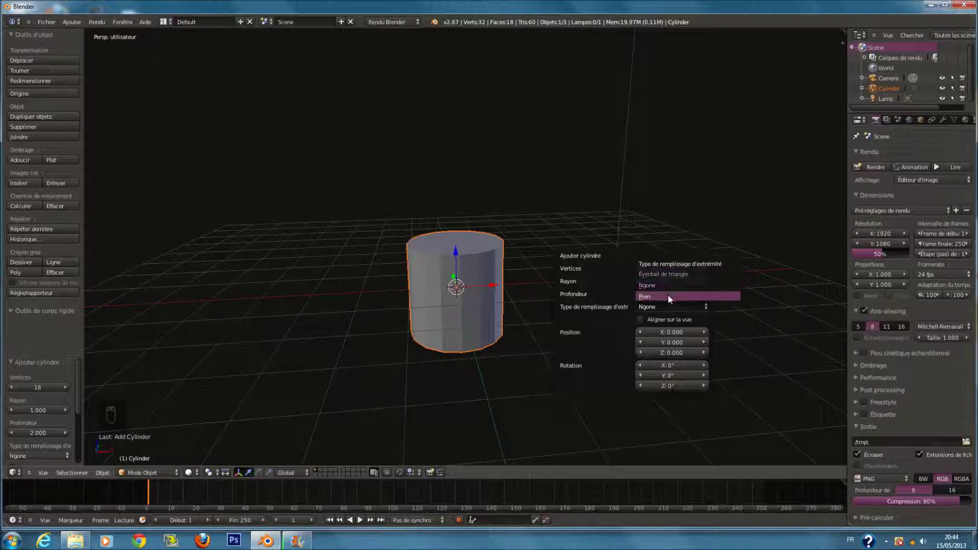
{"action": "key", "text": "F6"}
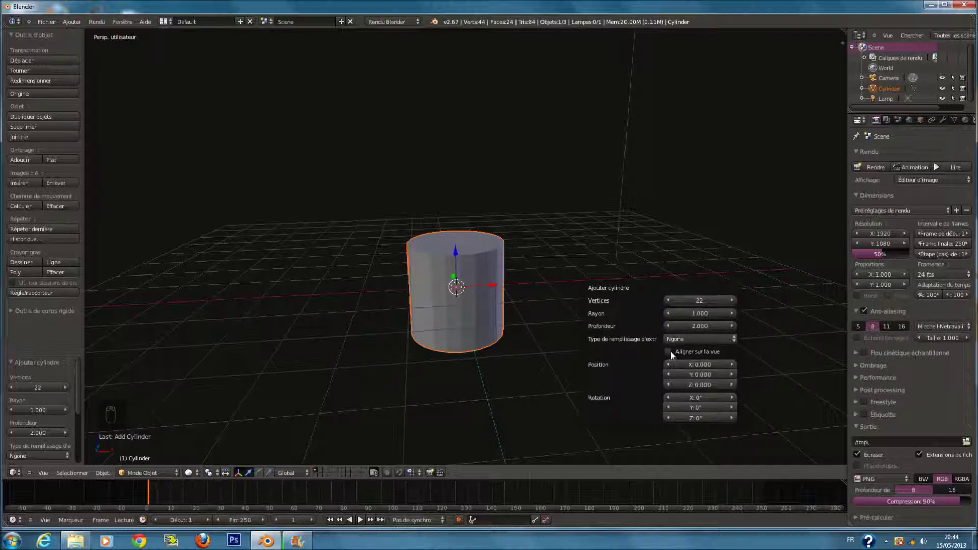
{"action": "left_click_drag", "start_coordinate": [506, 242], "coordinate": [466, 280]}
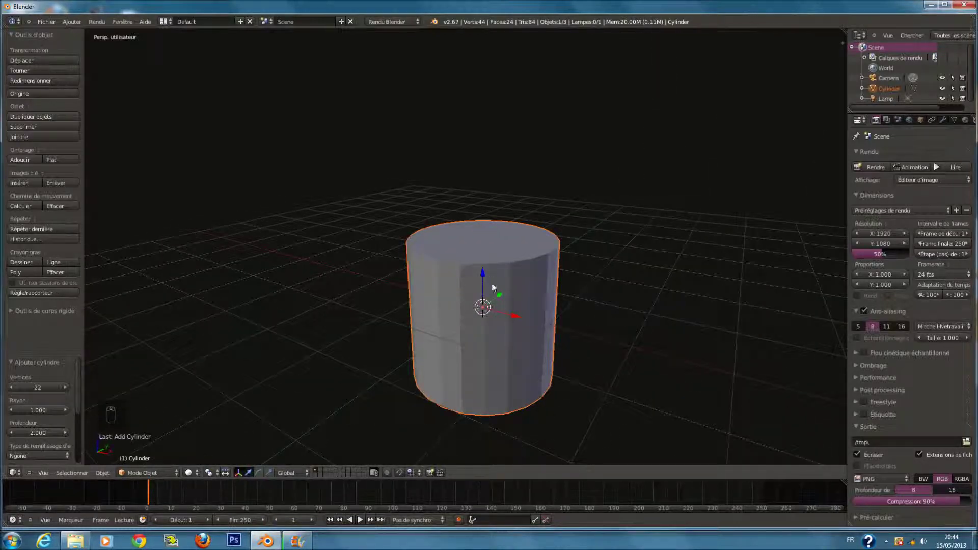
Step: Enter Edit Mode, deselect all and cut a first edge loop around the cylinder, then undo it
{"action": "key", "text": "Tab"}
{"action": "key", "text": "a"}
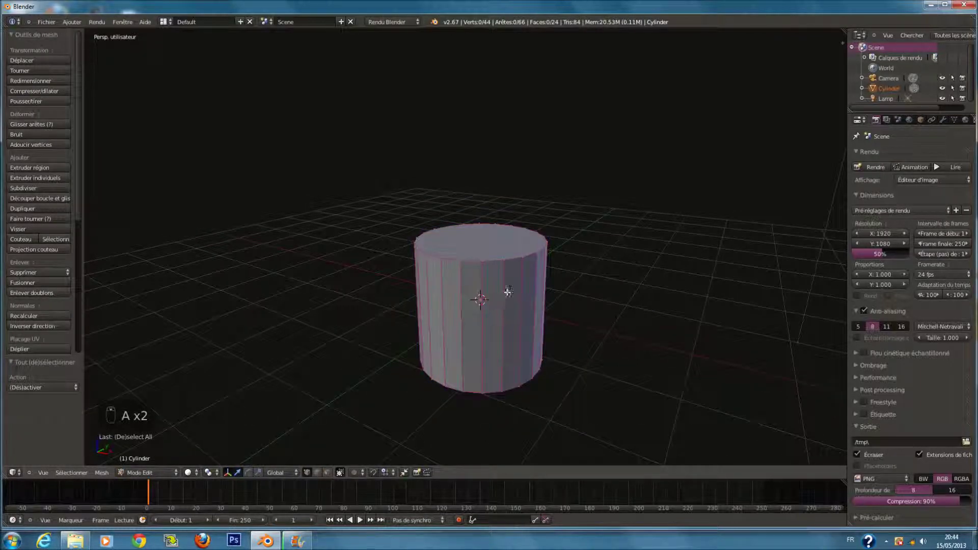
{"action": "left_click_drag", "start_coordinate": [507, 296], "coordinate": [493, 299]}
{"action": "key", "text": "ctrl+r"}
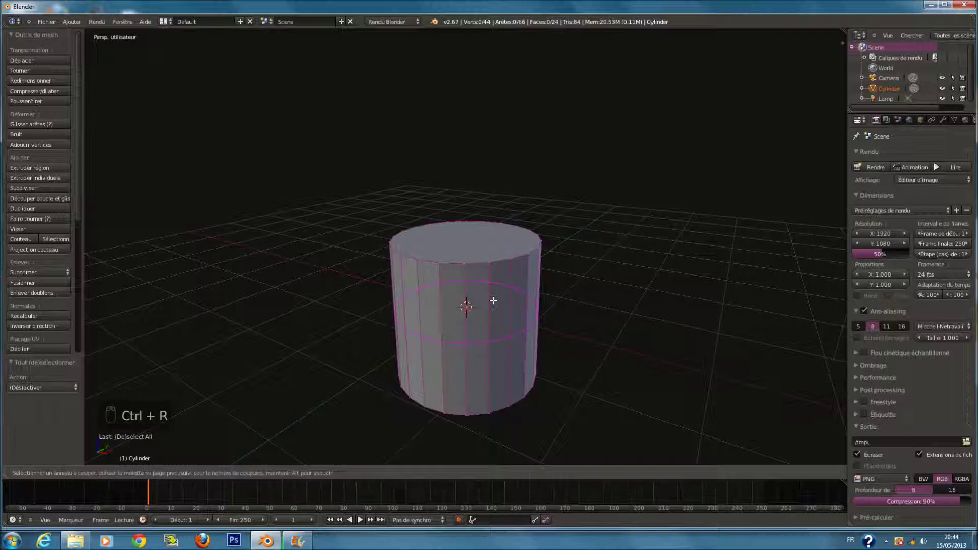
{"action": "left_click", "coordinate": [493, 299]}
{"action": "middle_click", "coordinate": [558, 312]}
{"action": "key", "text": "ctrl+z"}
Step: Cut two horizontal edge loops around the middle of the cylinder
{"action": "key", "text": "ctrl+r"}
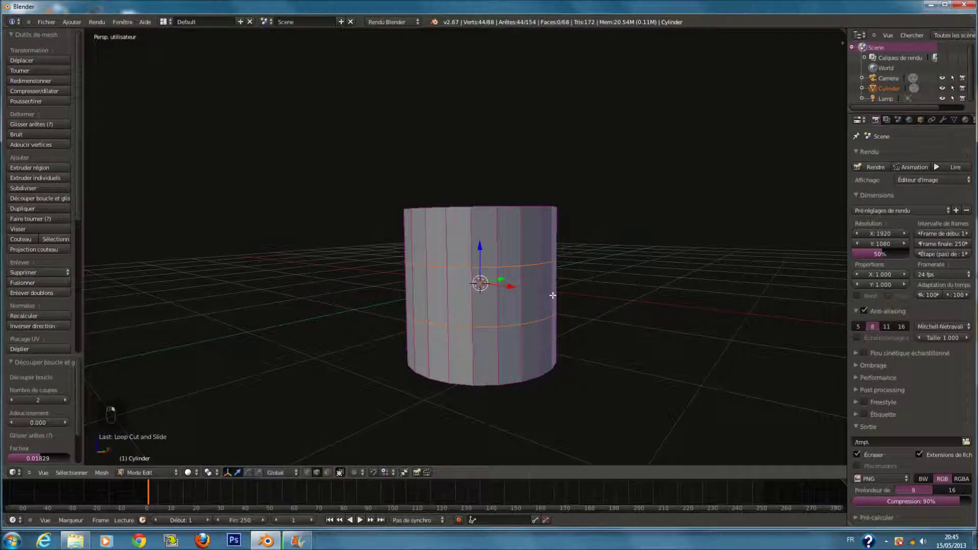
{"action": "key", "text": "s"}
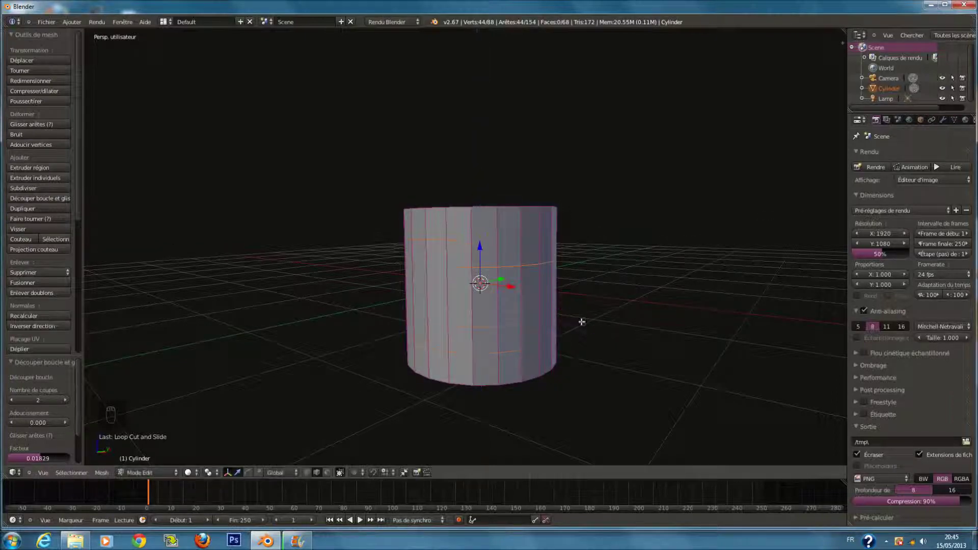
{"action": "key", "text": "s"}
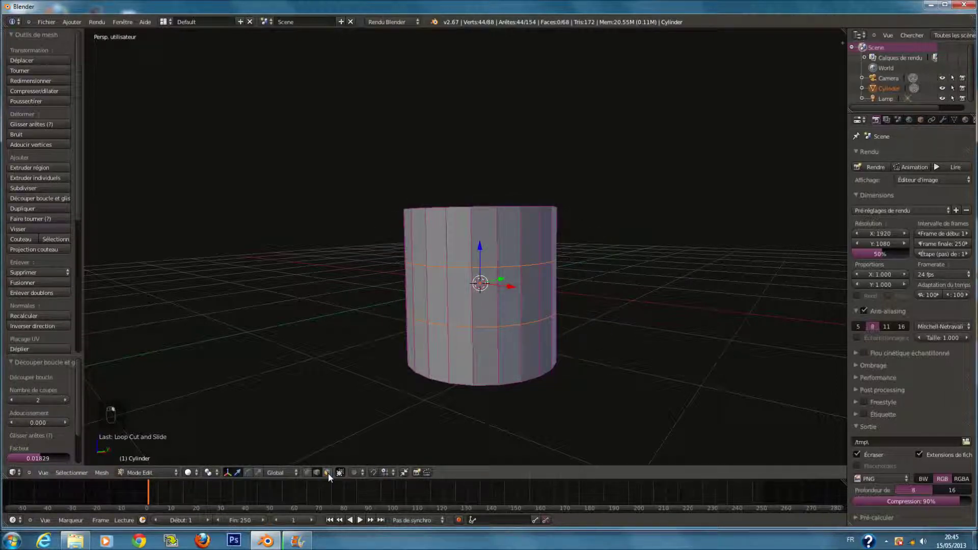
Step: Extrude side faces outward into a stepped block and a pointed fin, then return to Object Mode
{"action": "key", "text": "a"}
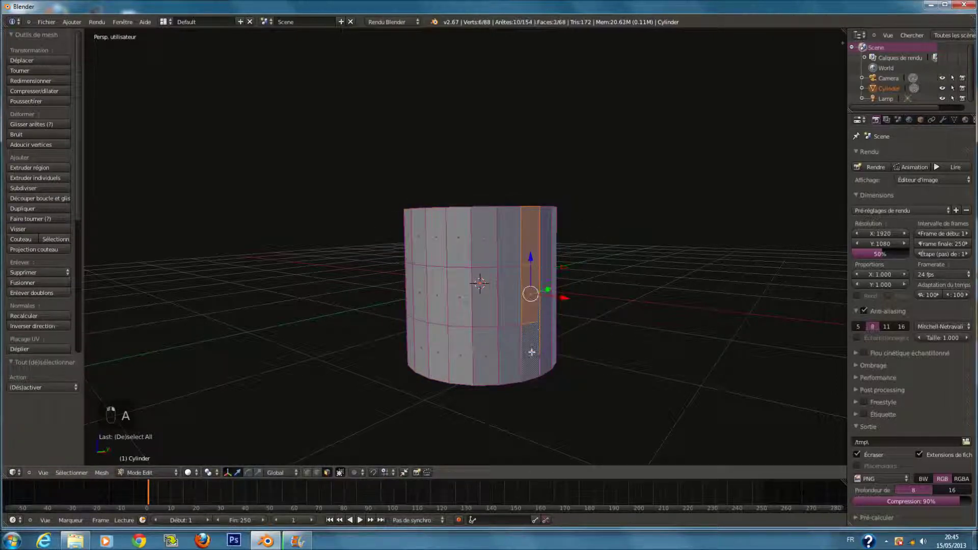
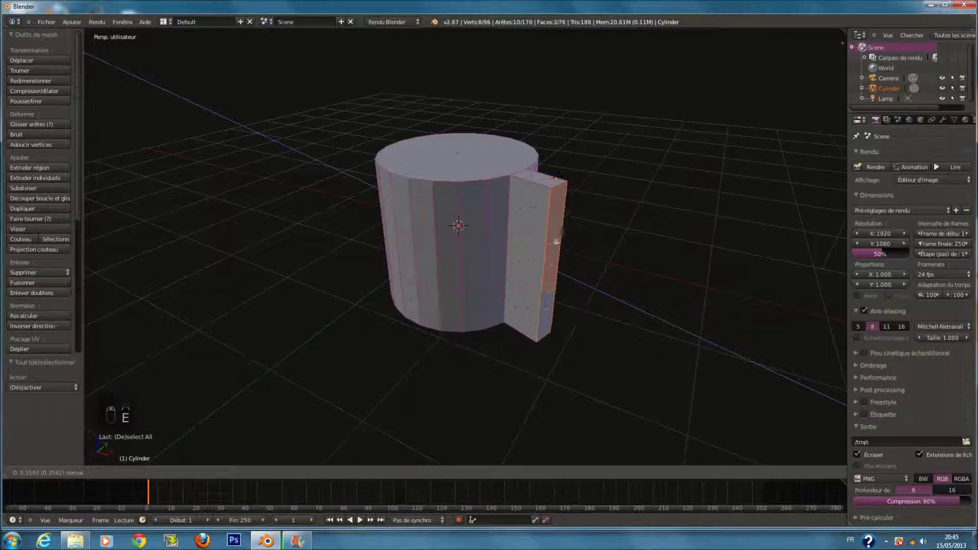
{"action": "key", "text": "e"}
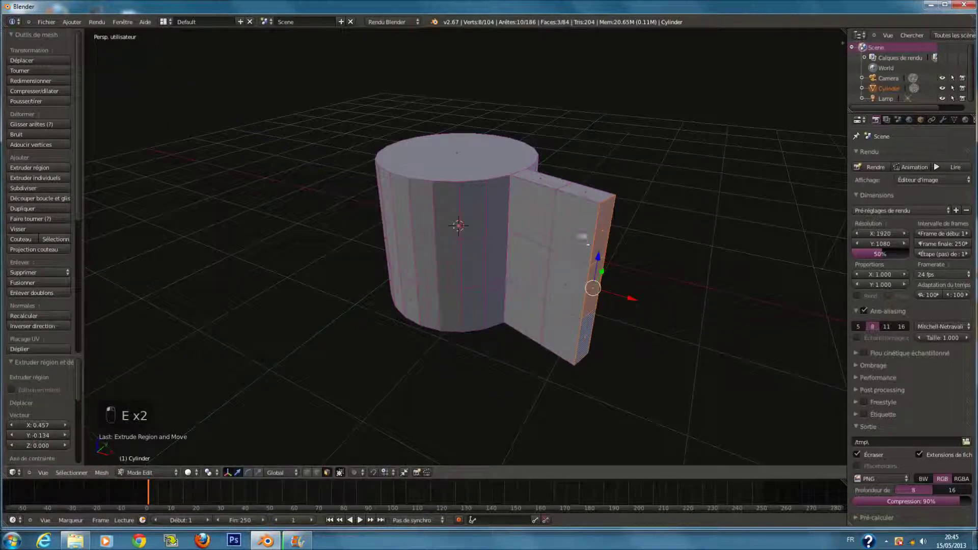
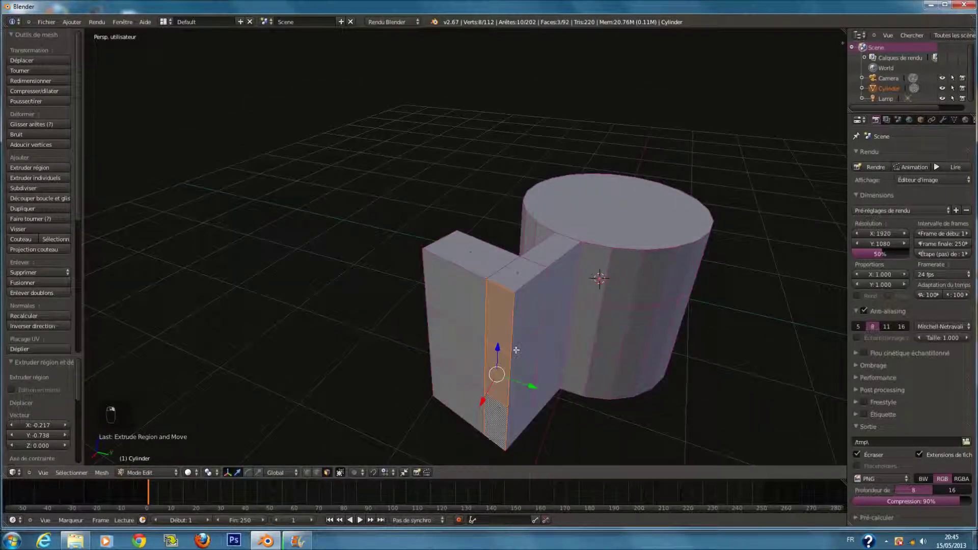
{"action": "key", "text": "e"}
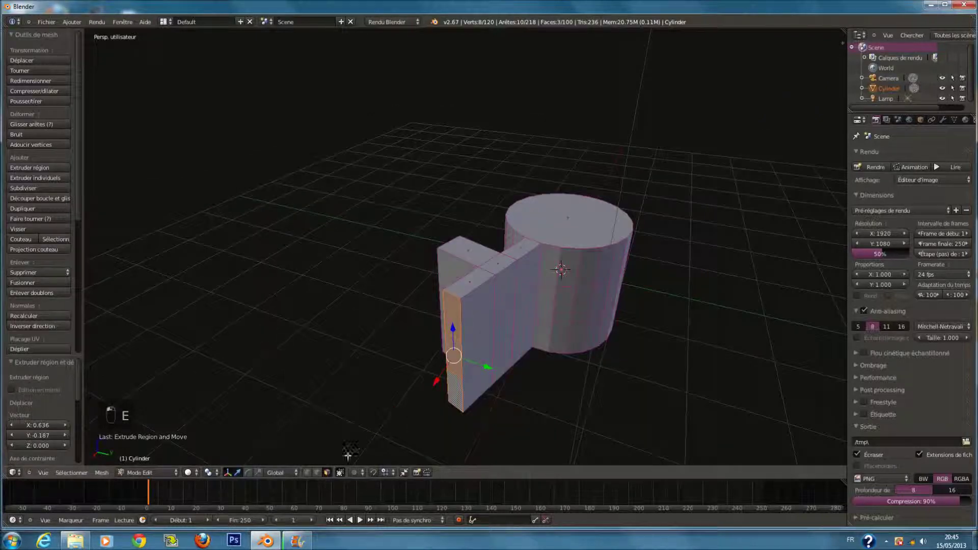
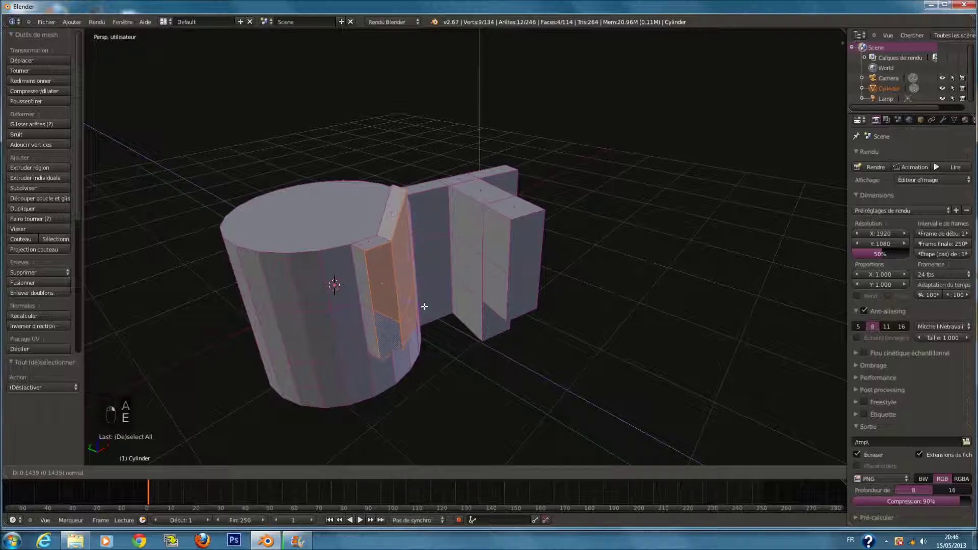
{"action": "key", "text": "Tab"}
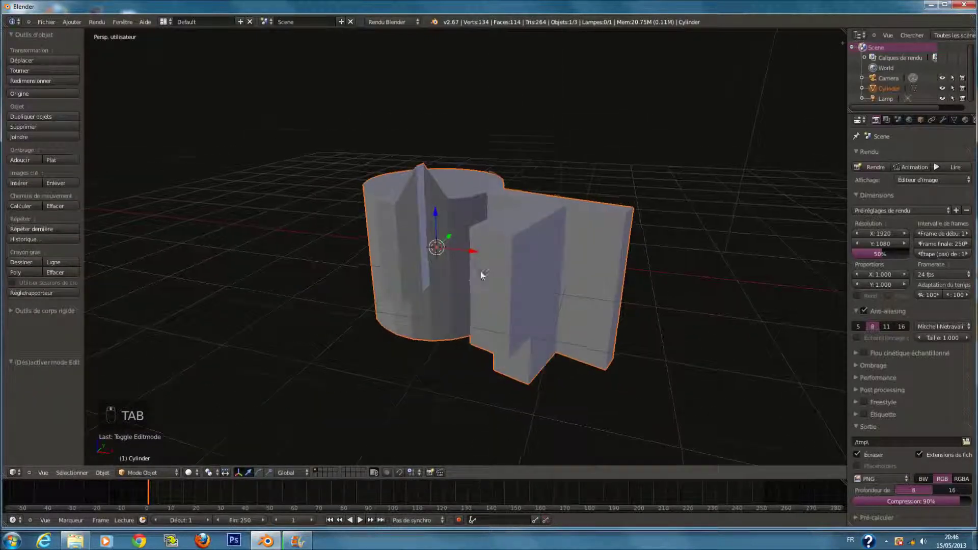
Step: Delete the extruded mesh, add a cube, view it from above in orthographic and enter Edit Mode
{"action": "key", "text": "x"}
{"action": "key", "text": "shift+a"}
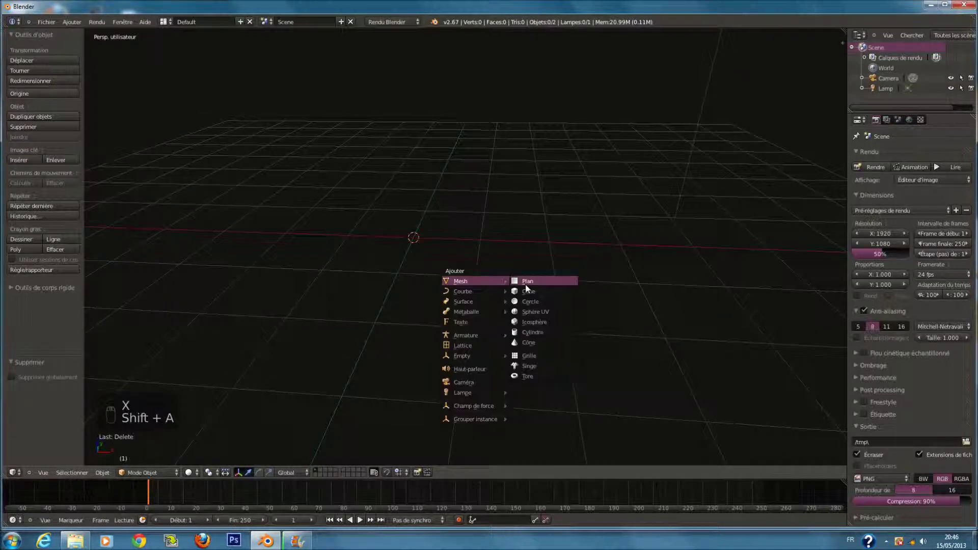
{"action": "key", "text": "KP_1"}
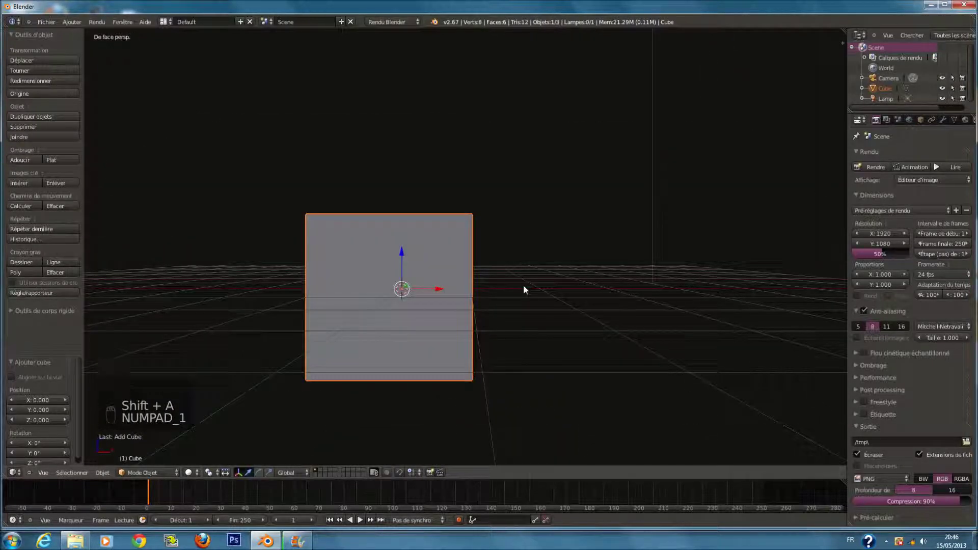
{"action": "key", "text": "KP_5"}
{"action": "key", "text": "Tab"}
{"action": "key", "text": "KP_7"}
{"action": "key", "text": "a"}
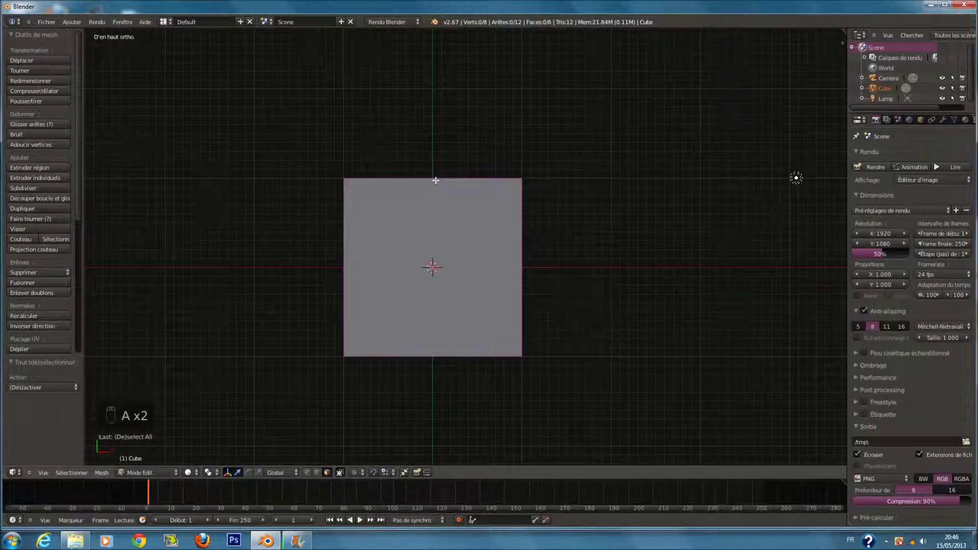
Step: Attempt an edge loop cut through the cube while switching between front and top views
{"action": "key", "text": "k"}
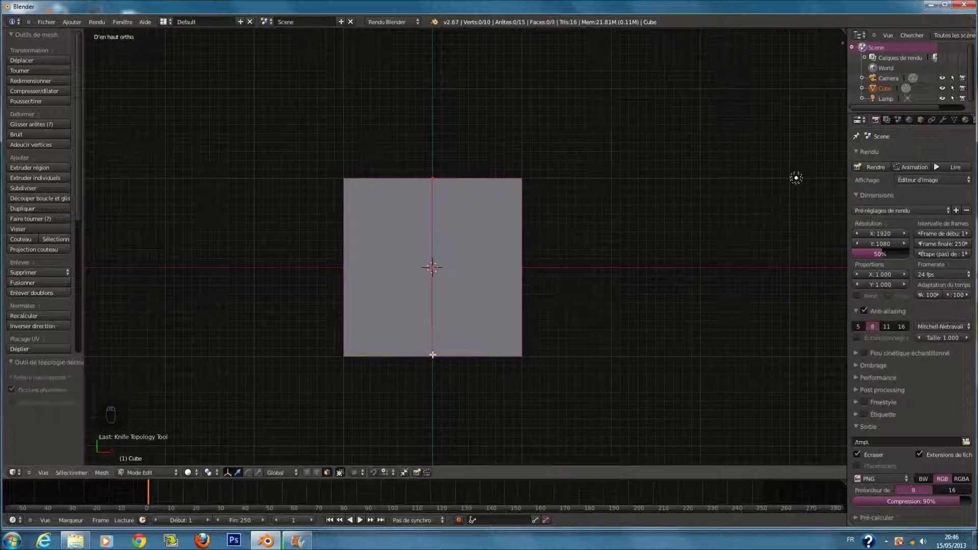
{"action": "key", "text": "z"}
{"action": "middle_click", "coordinate": [316, 476]}
{"action": "key", "text": "KP_1"}
{"action": "key", "text": "KP_7"}
{"action": "key", "text": "a"}
{"action": "key", "text": "a"}
{"action": "key", "text": "c"}
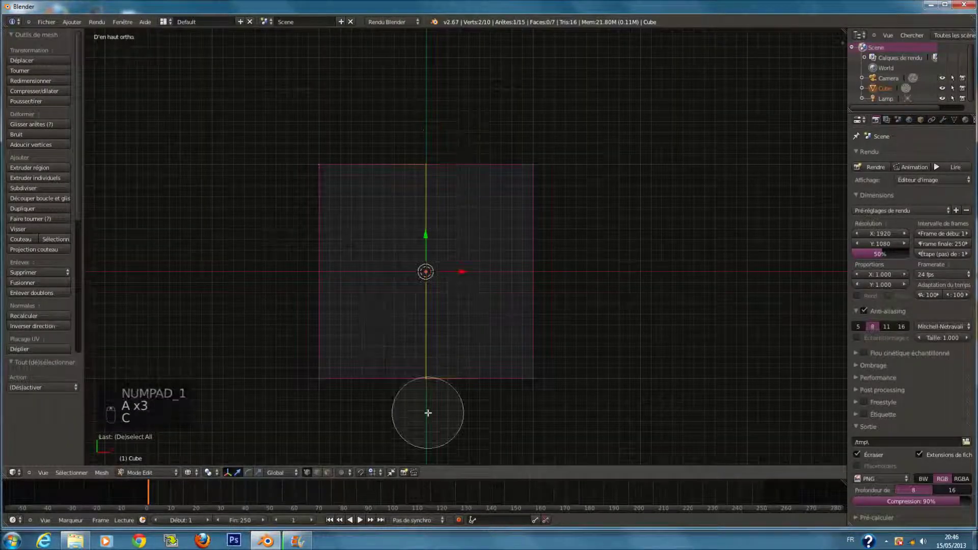
{"action": "key", "text": "a"}
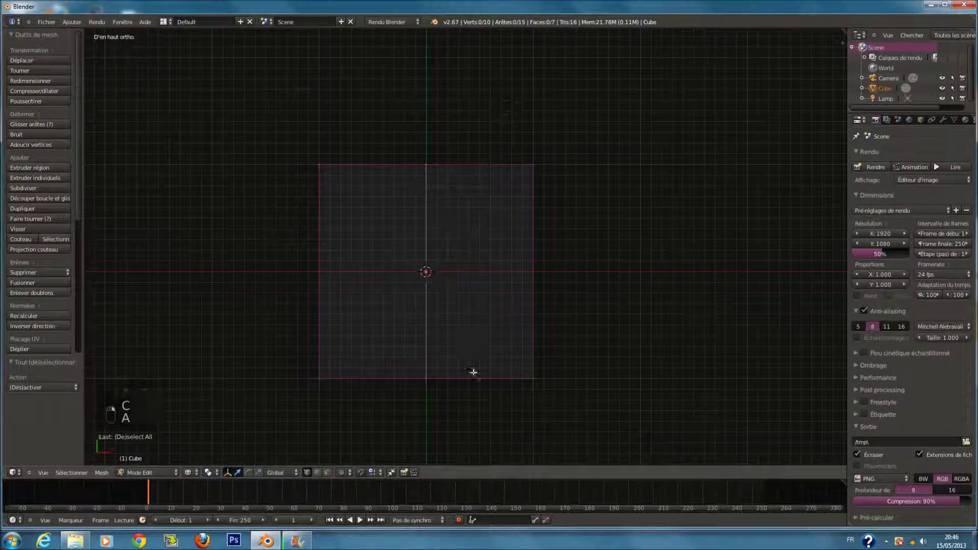
{"action": "key", "text": "k"}
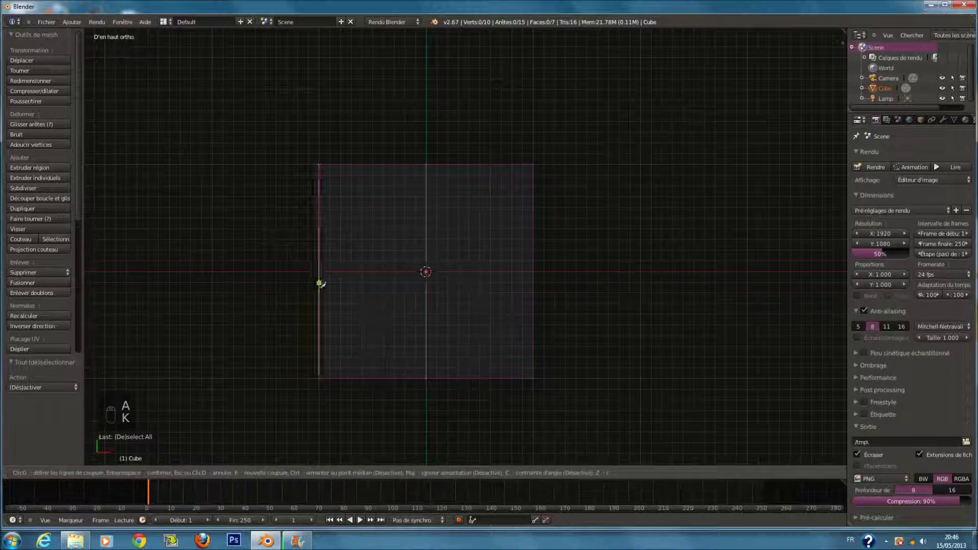
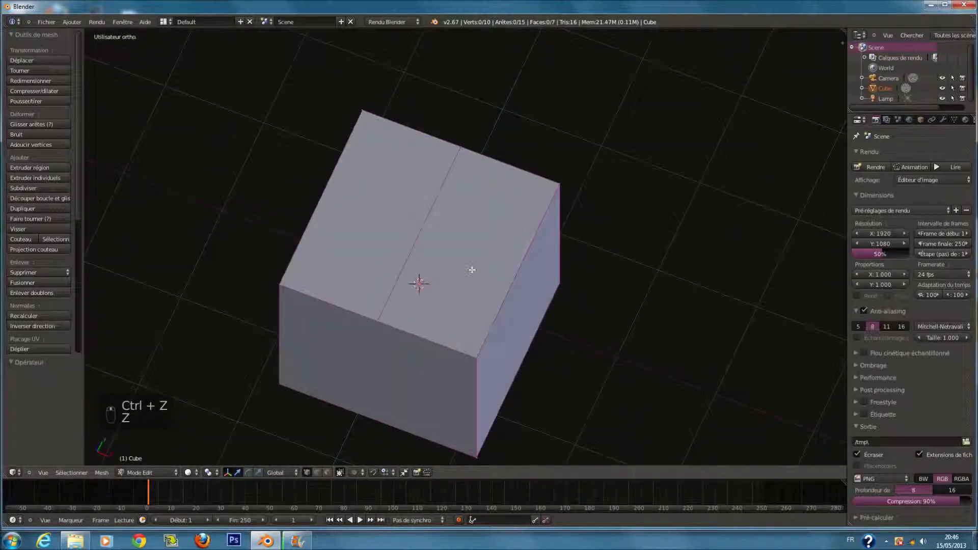
{"action": "key", "text": "k"}
Step: Undo the misplaced cuts and recut one edge loop through the cube's middle from the top view
{"action": "key", "text": "ctrl+z"}
{"action": "key", "text": "ctrl+z"}
{"action": "key", "text": "ctrl+z"}
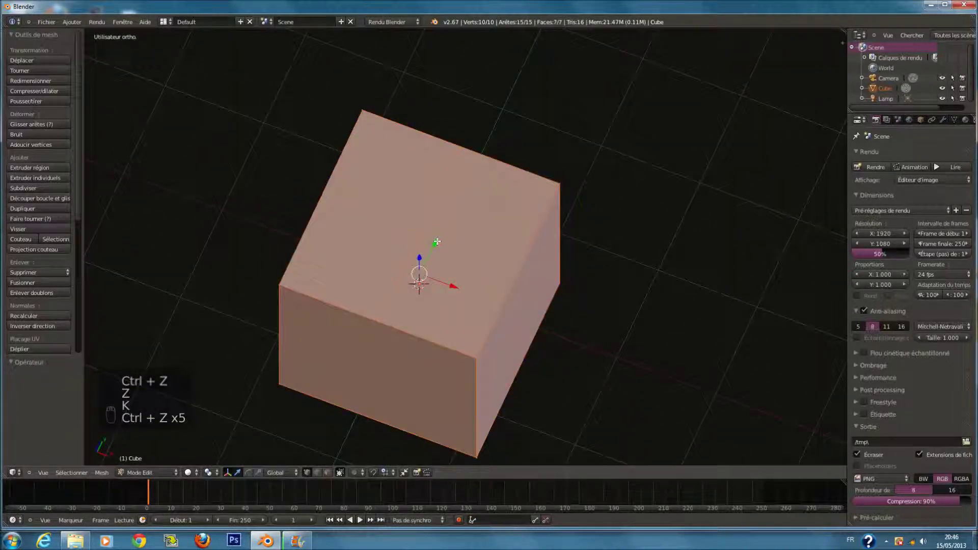
{"action": "key", "text": "ctrl+z"}
{"action": "key", "text": "ctrl+z"}
{"action": "key", "text": "ctrl+z"}
{"action": "key", "text": "ctrl+z"}
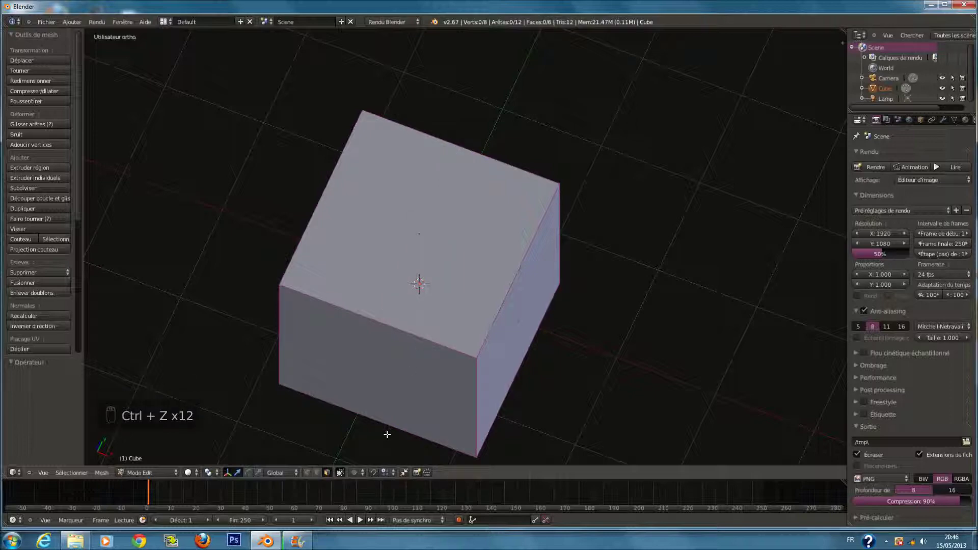
{"action": "key", "text": "KP_7"}
{"action": "key", "text": "k"}
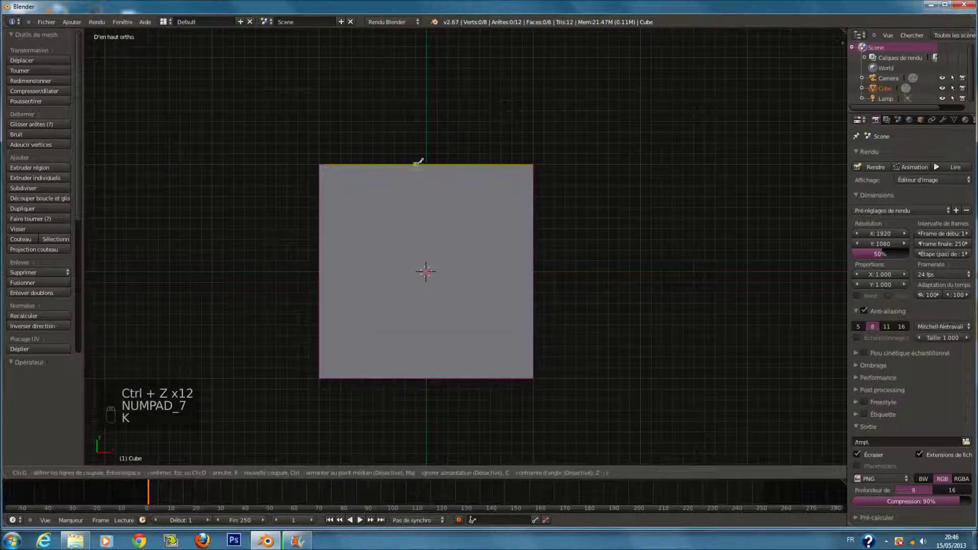
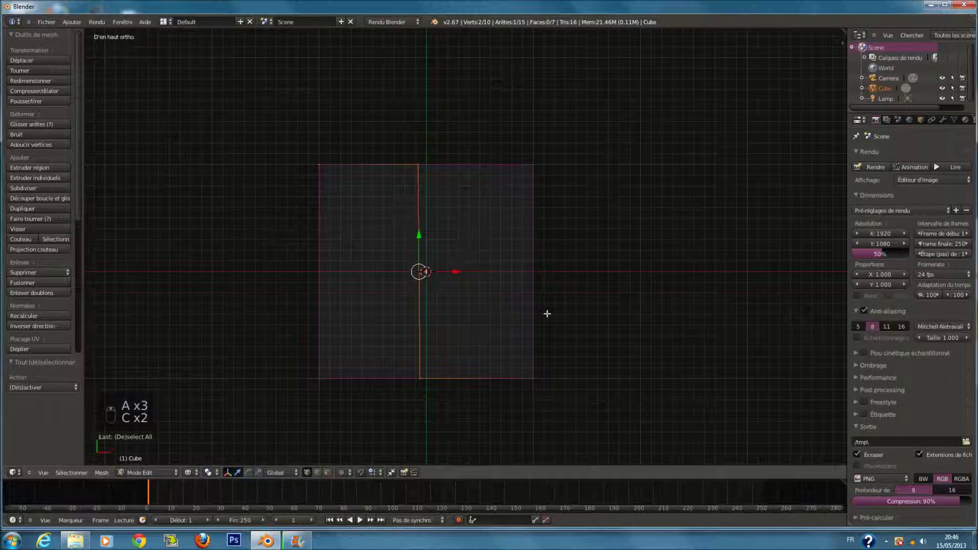
Step: Scale the middle loop to 0 on X so it runs straight down the center, then deselect
{"action": "key", "text": "r"}
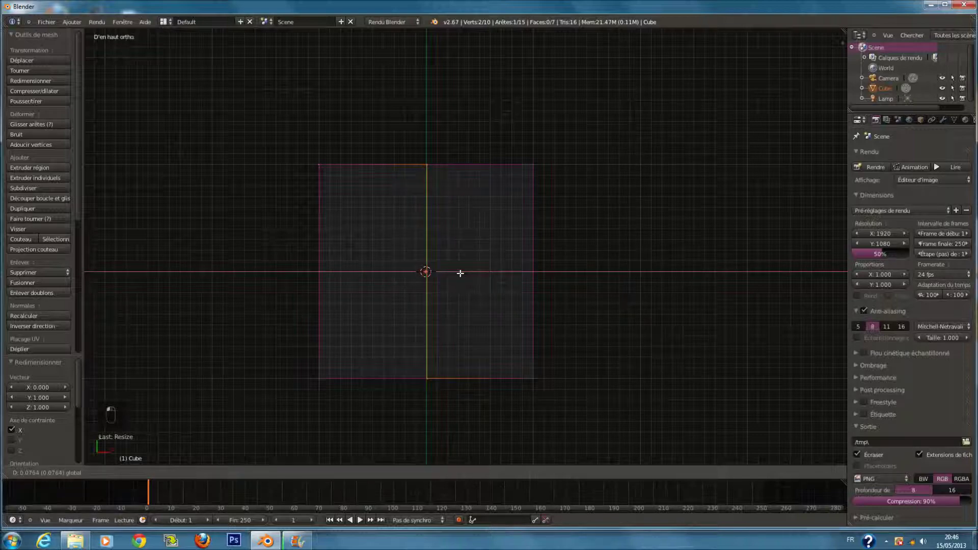
{"action": "key", "text": "z"}
{"action": "key", "text": "a"}
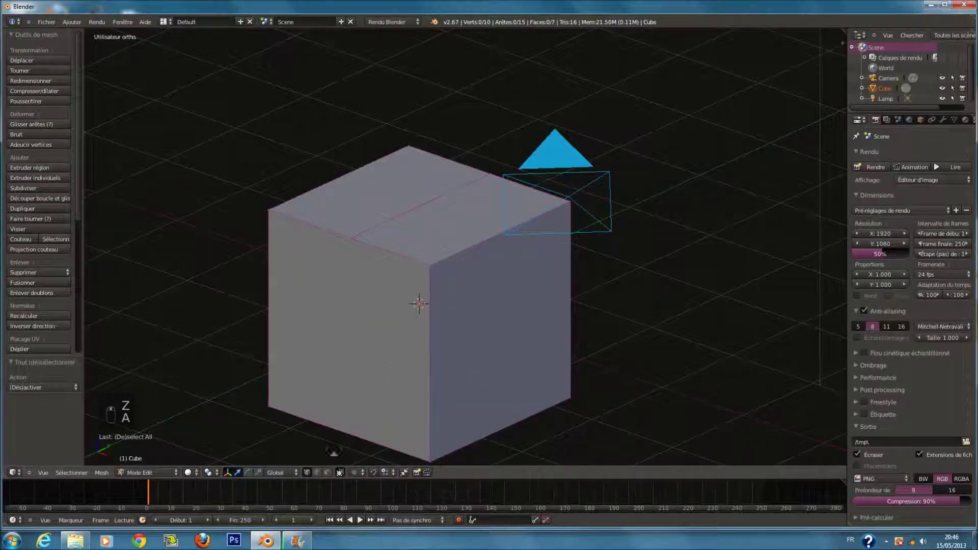
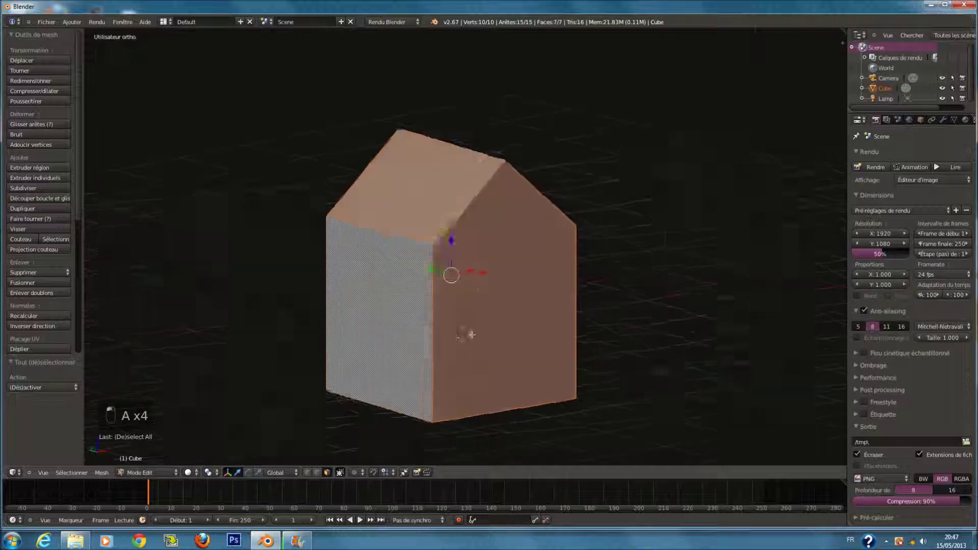
Step: Subdivide the peaked cube with a raised Fractal value into a lumpy house mesh
{"action": "key", "text": "w"}
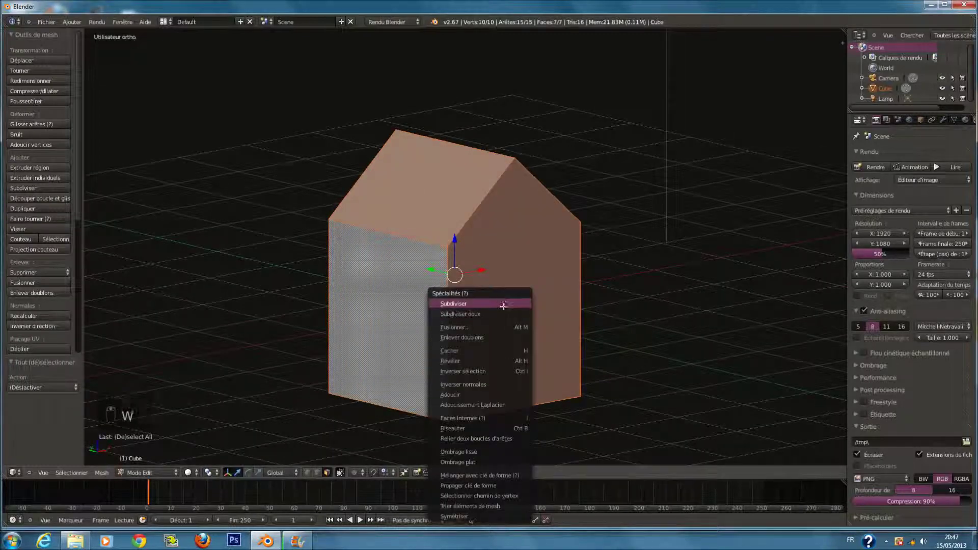
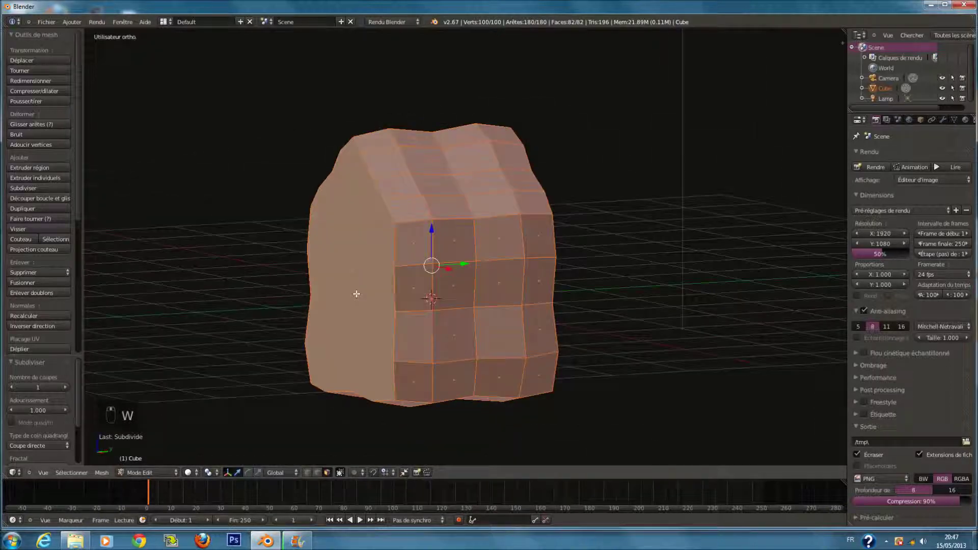
Step: Apply Smooth repeatedly from the Specials menu to round the lumpy house into a rock-like shape
{"action": "key", "text": "Tab"}
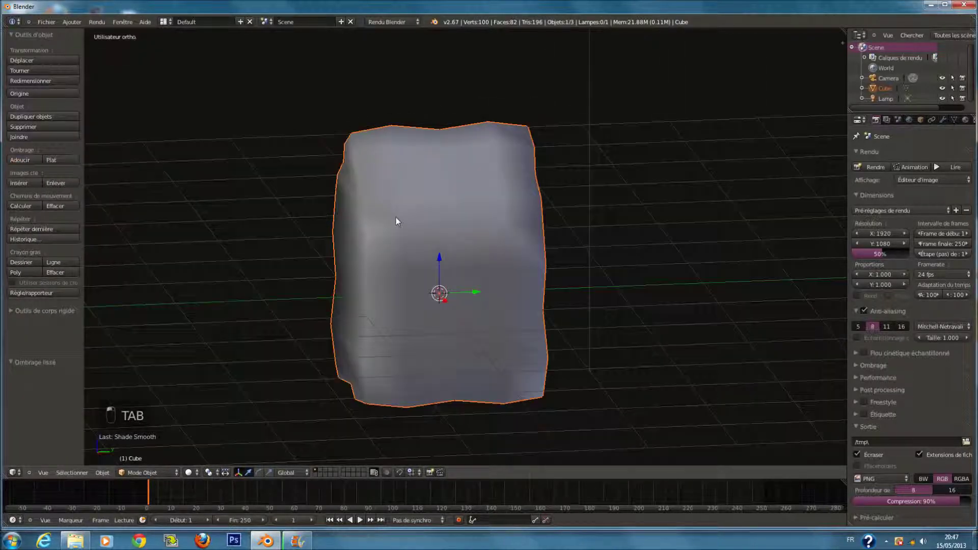
{"action": "key", "text": "Tab"}
{"action": "key", "text": "w"}
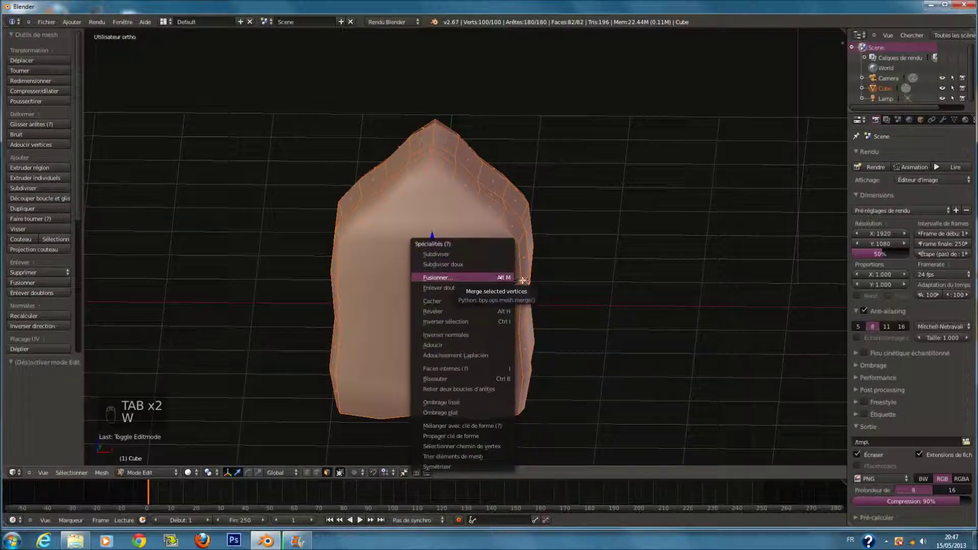
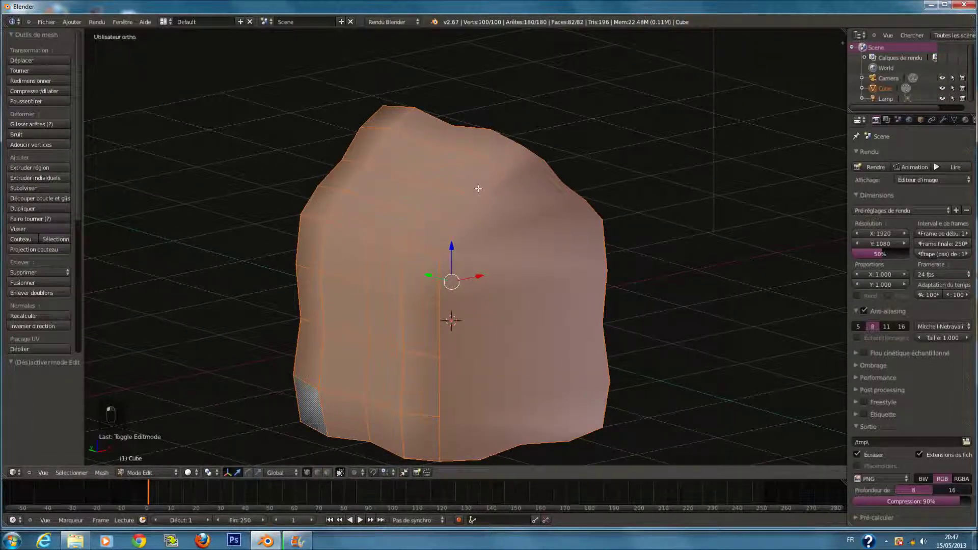
{"action": "key", "text": "w"}
{"action": "key", "text": "w"}
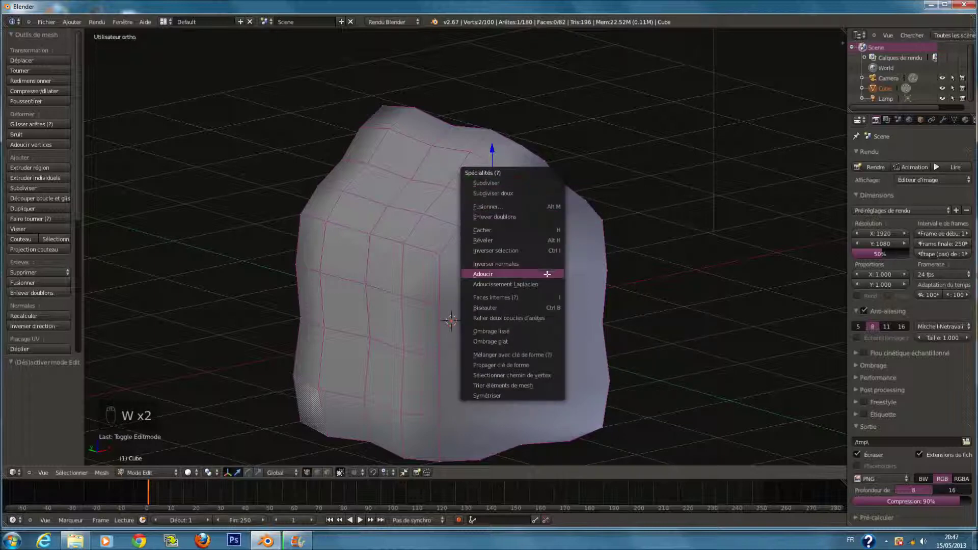
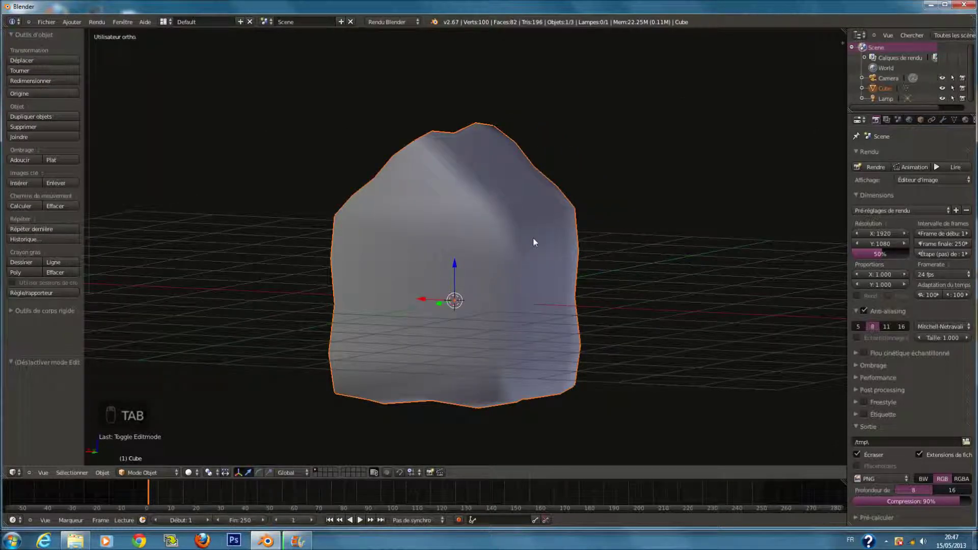
{"action": "middle_click", "coordinate": [526, 238]}
{"action": "key", "text": "w"}
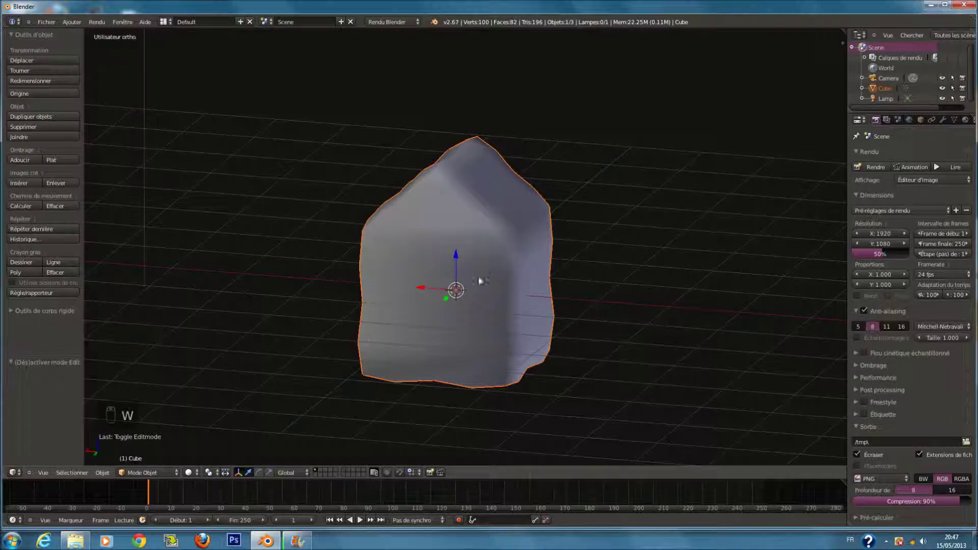
Step: Grab one side face and move it in several directions to make the outline irregular, then deselect
{"action": "key", "text": "Tab"}
{"action": "key", "text": "a"}
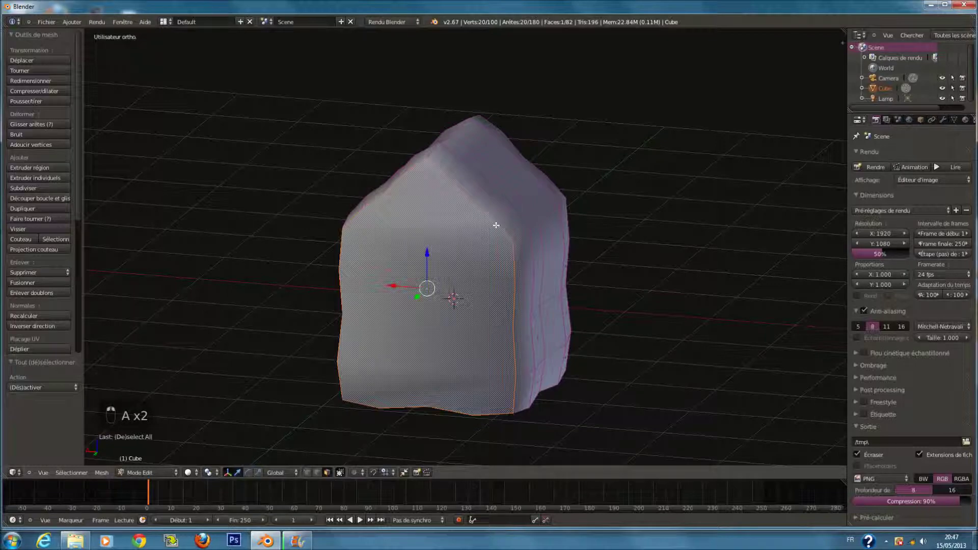
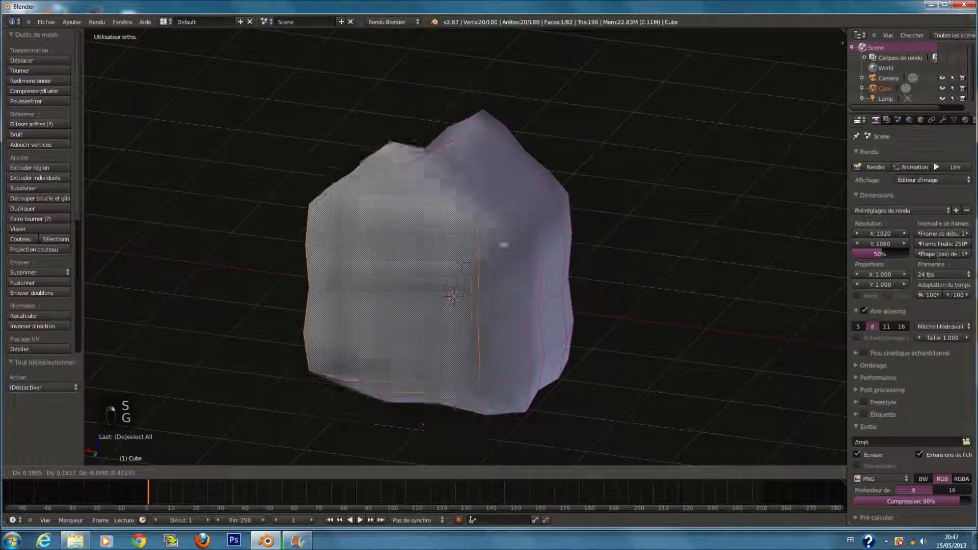
{"action": "key", "text": "g"}
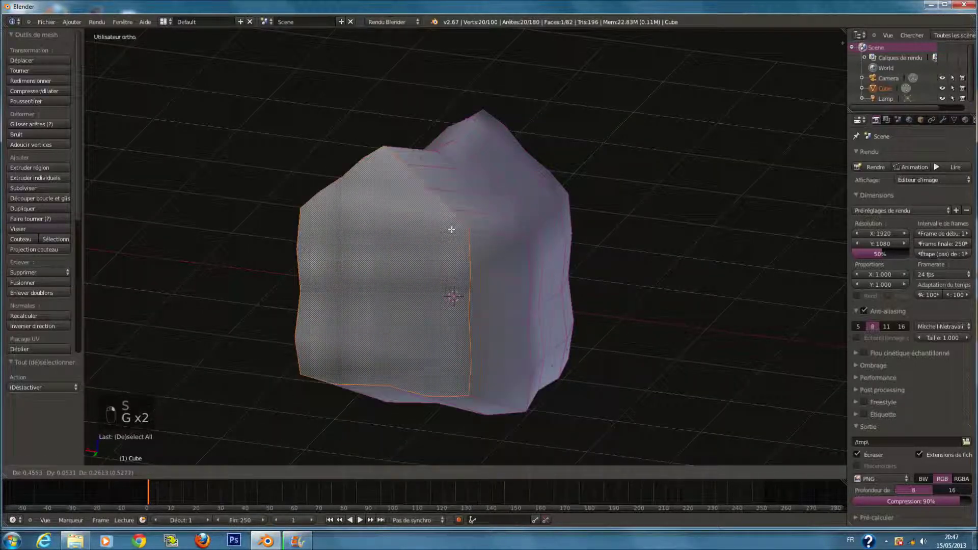
{"action": "key", "text": "g"}
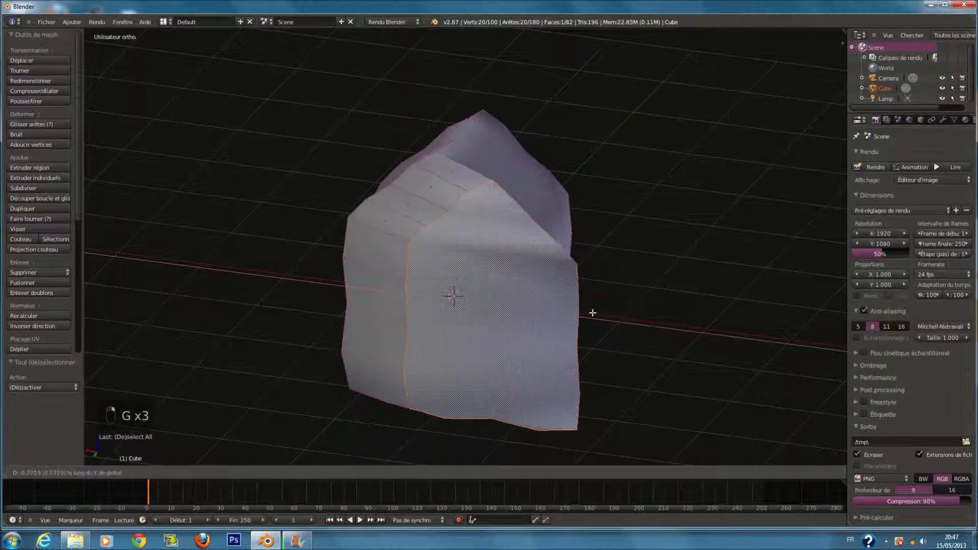
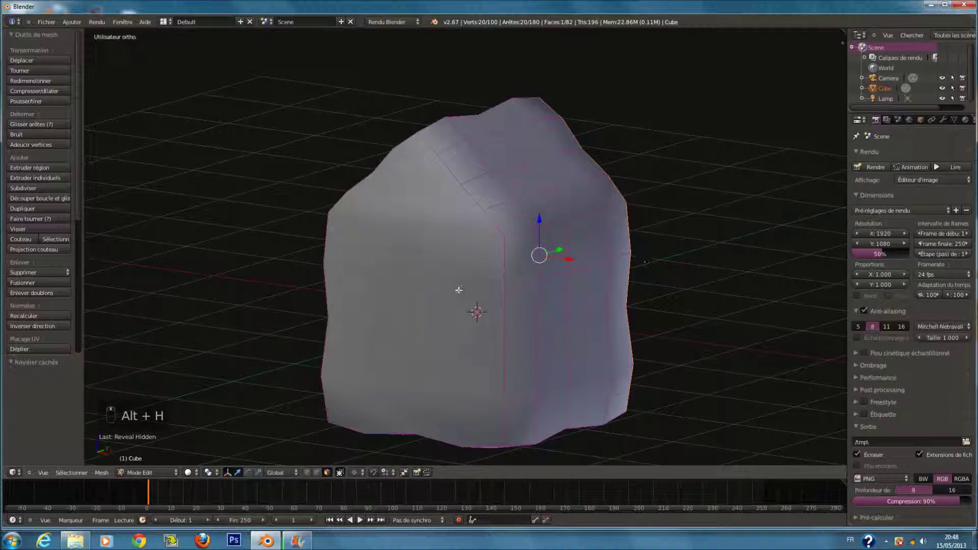
{"action": "key", "text": "a"}
{"action": "key", "text": "a"}
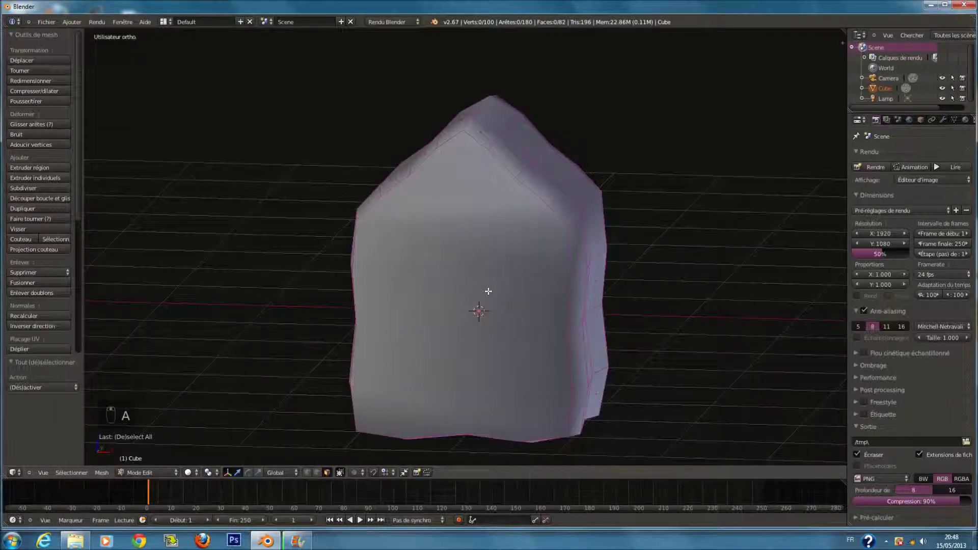
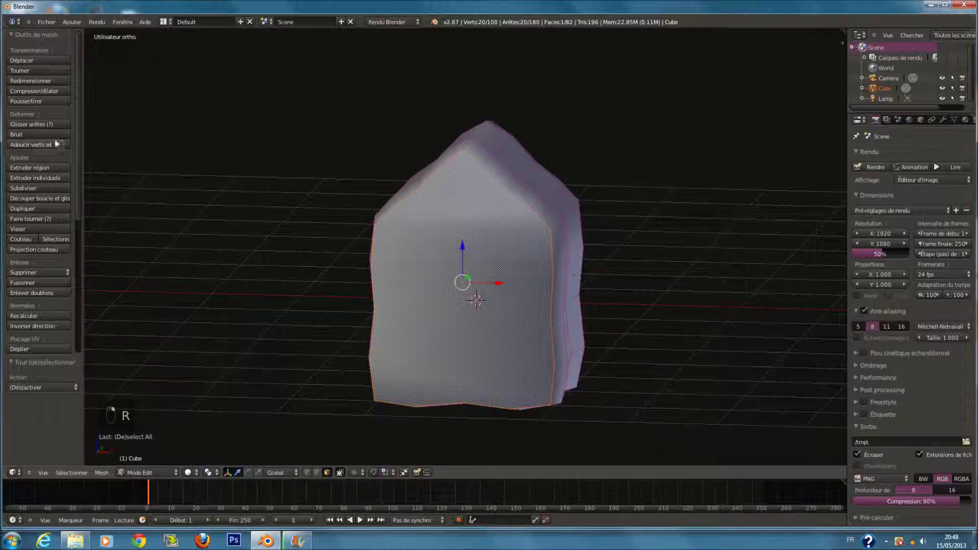
{"action": "left_click", "coordinate": [44, 206]}
{"action": "left_click", "coordinate": [46, 273]}
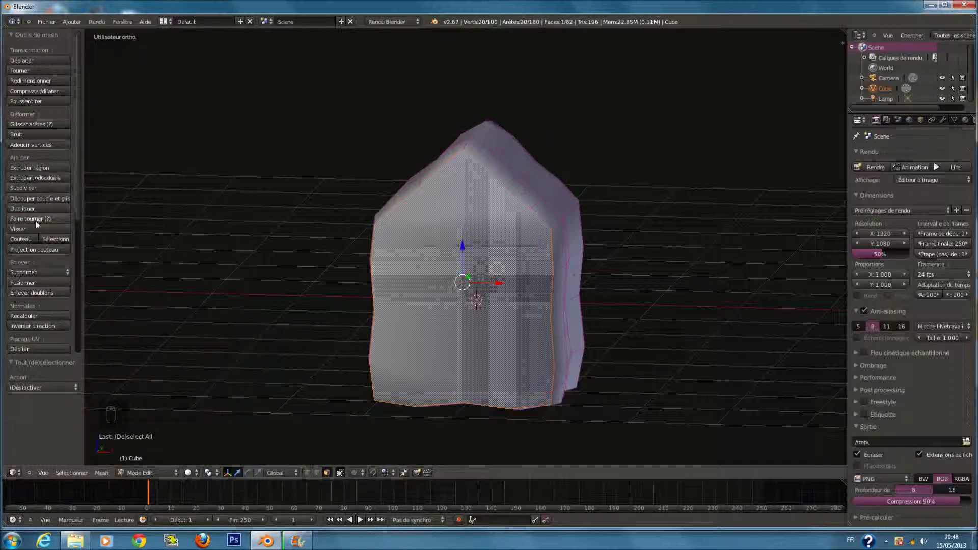
{"action": "left_click_drag", "start_coordinate": [30, 233], "coordinate": [38, 222]}
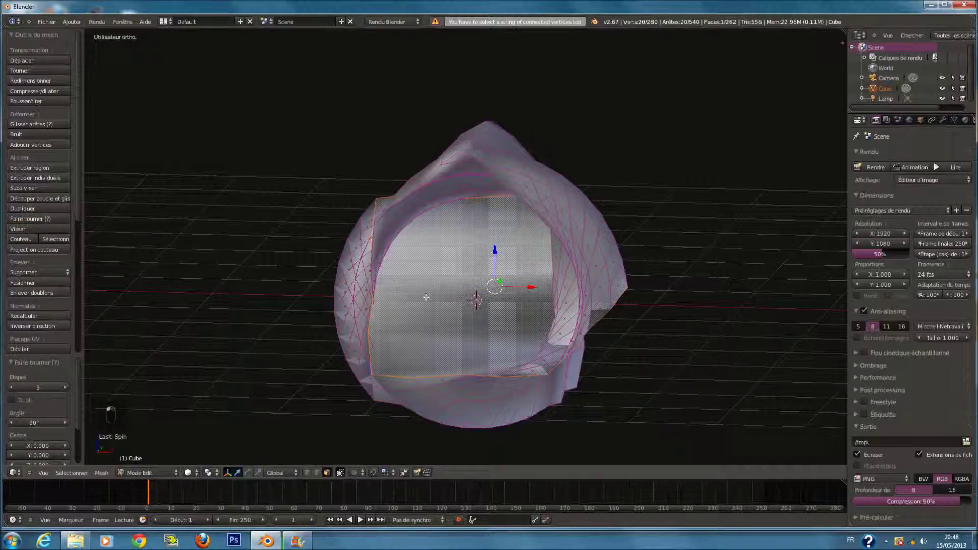
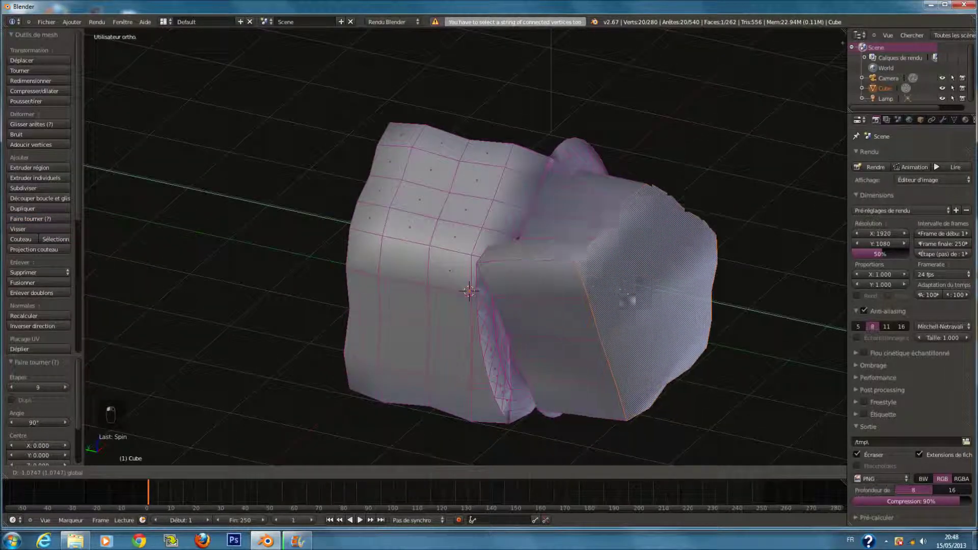
{"action": "key", "text": "ctrl+z"}
{"action": "key", "text": "ctrl+z"}
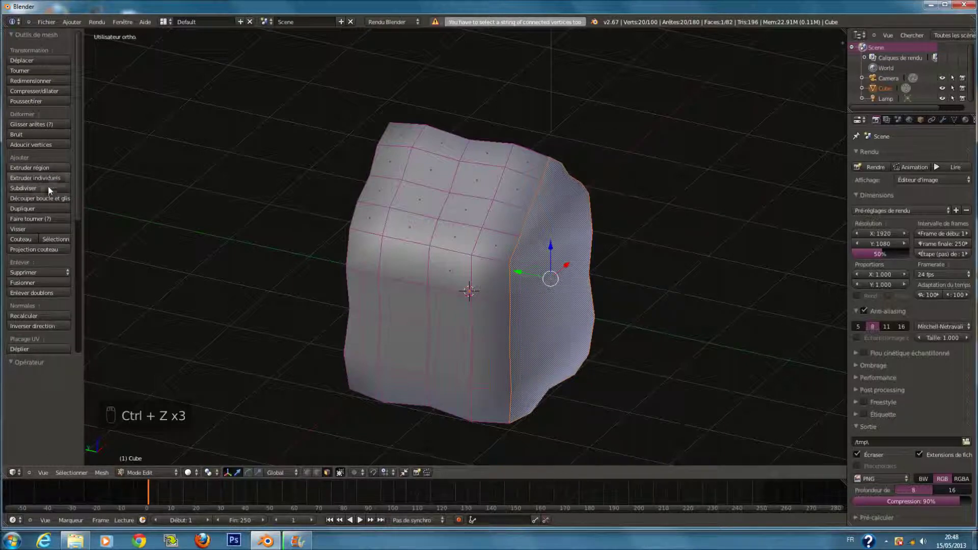
{"action": "key", "text": "KP_1"}
Step: From the front view, deselect all and extrude single vertices into a jagged profile line beside the house
{"action": "key", "text": "z"}
{"action": "key", "text": "a"}
{"action": "key", "text": "a"}
{"action": "key", "text": "a"}
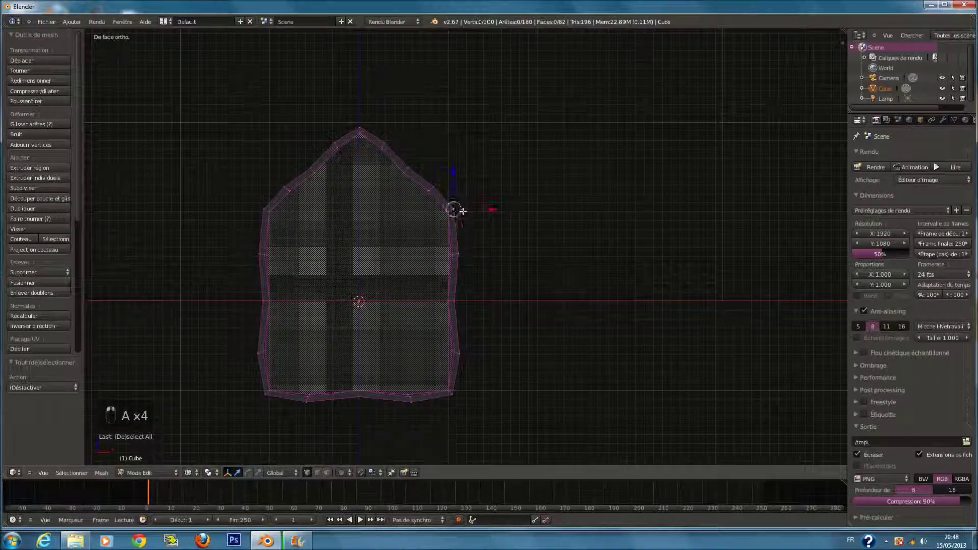
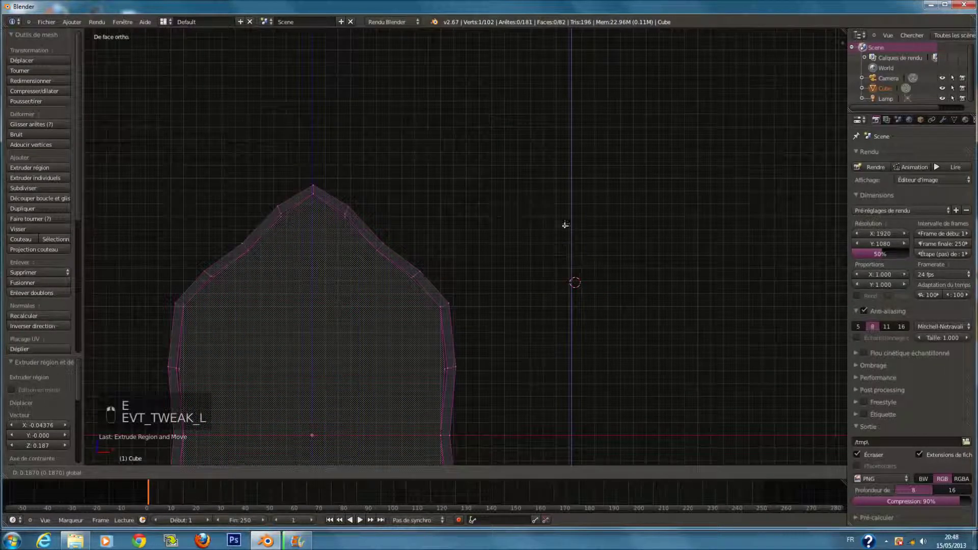
{"action": "key", "text": "e"}
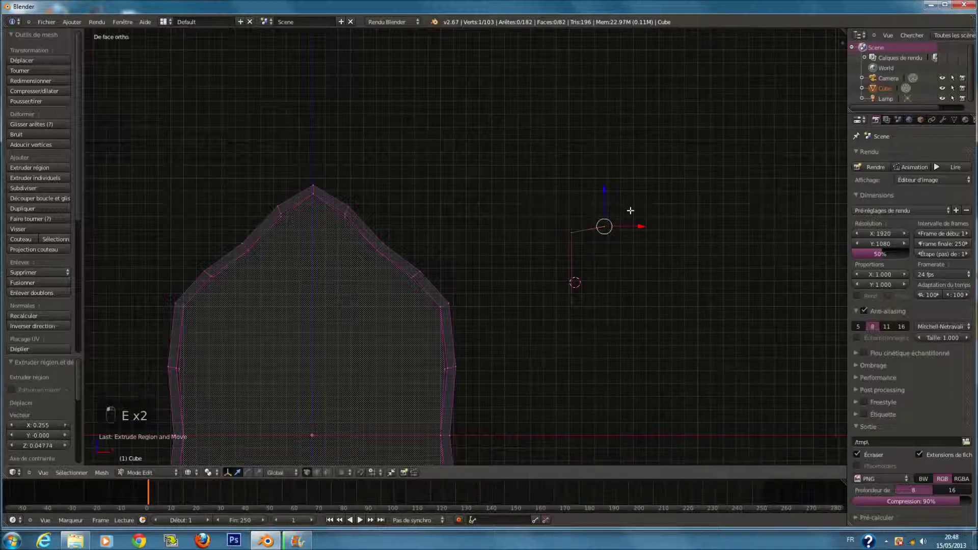
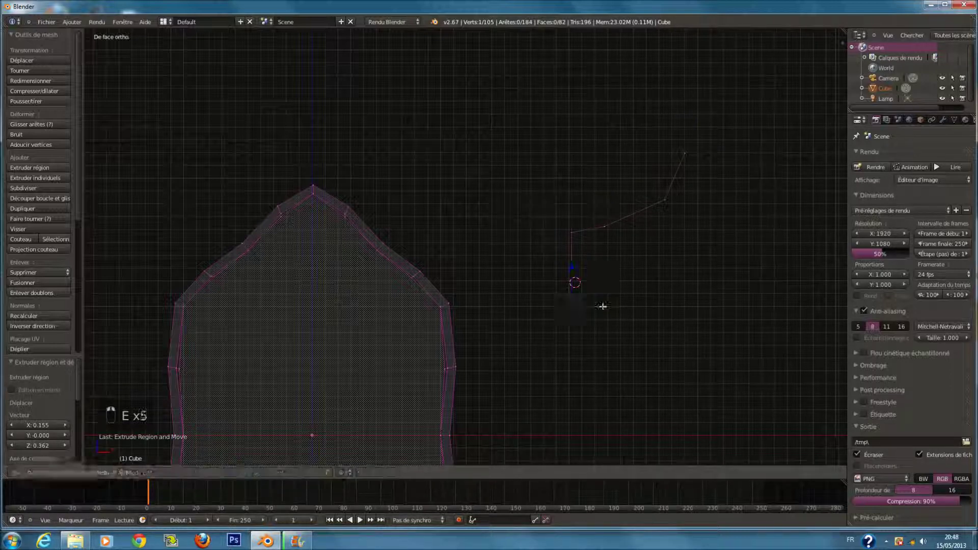
{"action": "key", "text": "e"}
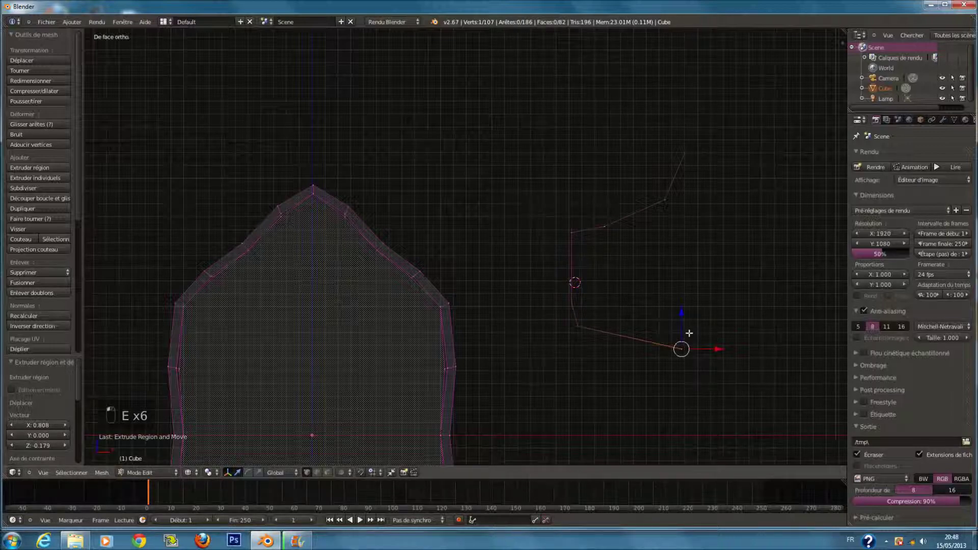
Step: Finish the open profile, select the whole linked chain and show the mesh with solid shading
{"action": "key", "text": "Tab"}
{"action": "key", "text": "z"}
{"action": "key", "text": "Tab"}
{"action": "key", "text": "l"}
{"action": "key", "text": "g"}
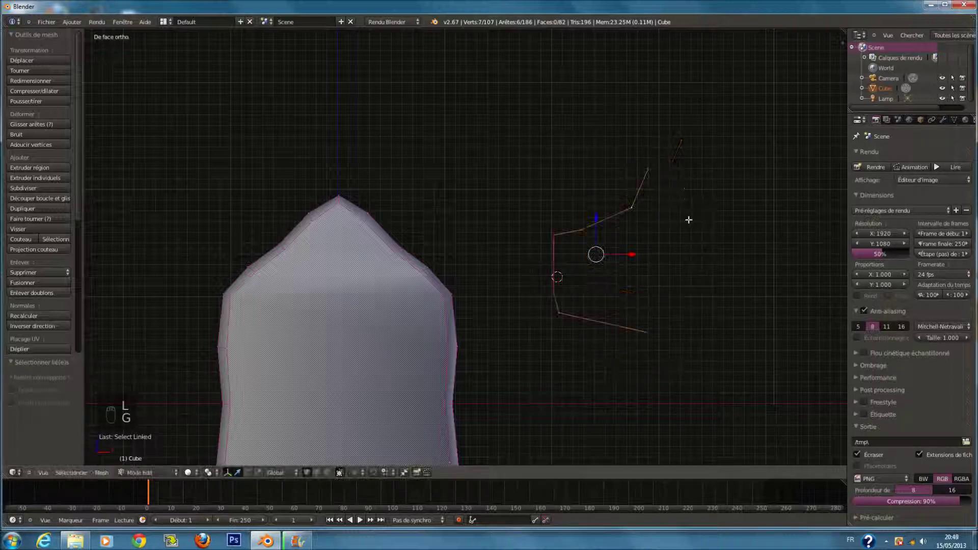
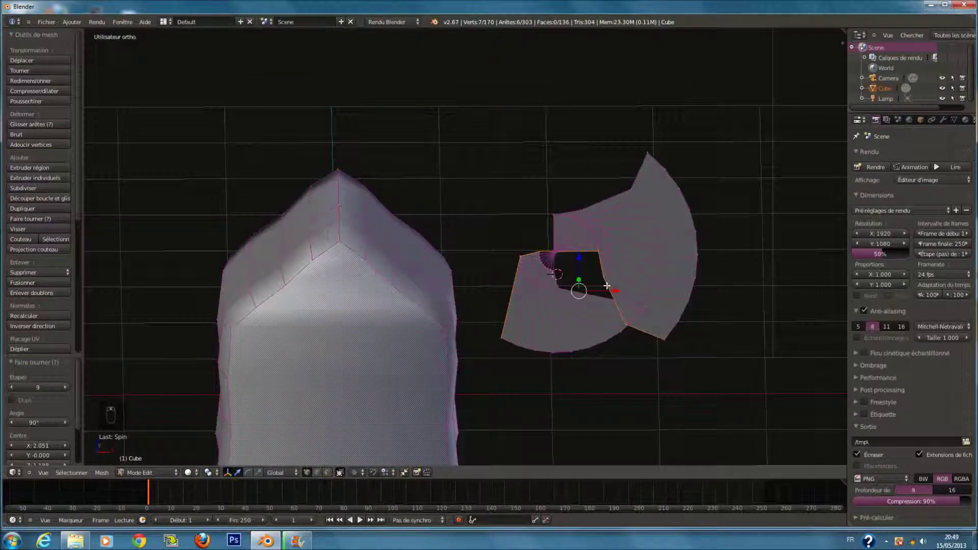
Step: Undo the earlier test spin and re-spin the profile line around a picked centre point
{"action": "key", "text": "ctrl+z"}
{"action": "key", "text": "KP_1"}
{"action": "key", "text": "KP_3"}
{"action": "key", "text": "r"}
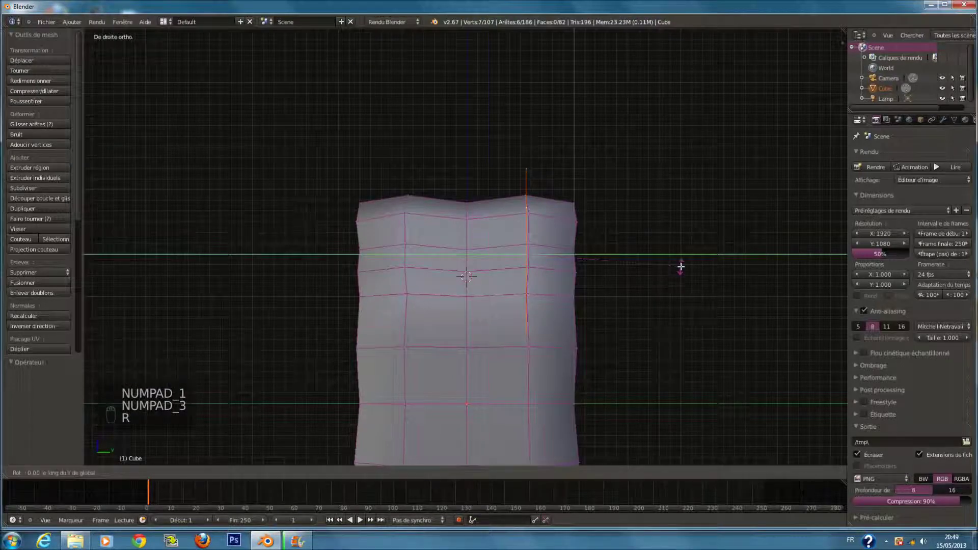
{"action": "left_click", "coordinate": [681, 269]}
{"action": "middle_click", "coordinate": [682, 269]}
{"action": "key", "text": "KP_1"}
{"action": "key", "text": "r"}
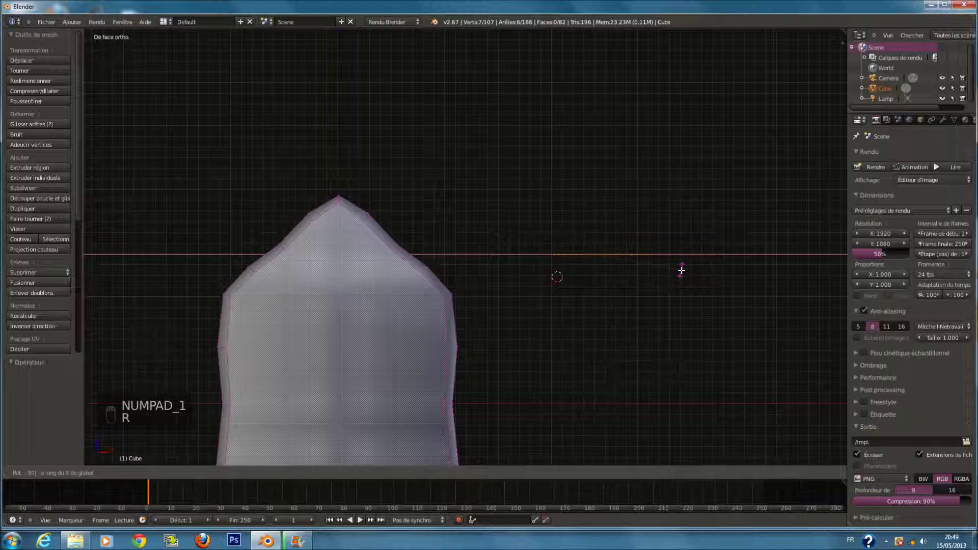
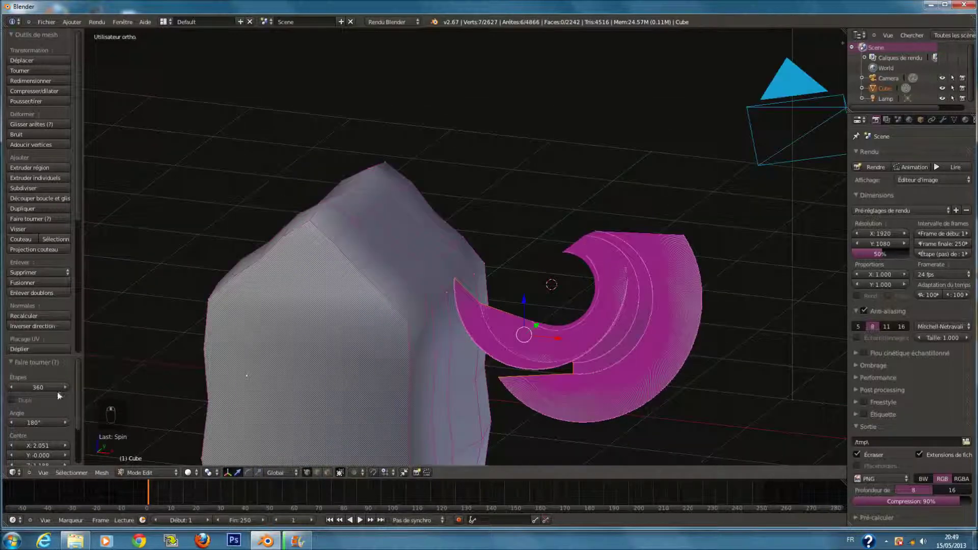
Step: Lower the Spin operator's Steps to 7 to coarsen the curled test surface
{"action": "left_click_drag", "start_coordinate": [59, 391], "coordinate": [67, 391]}
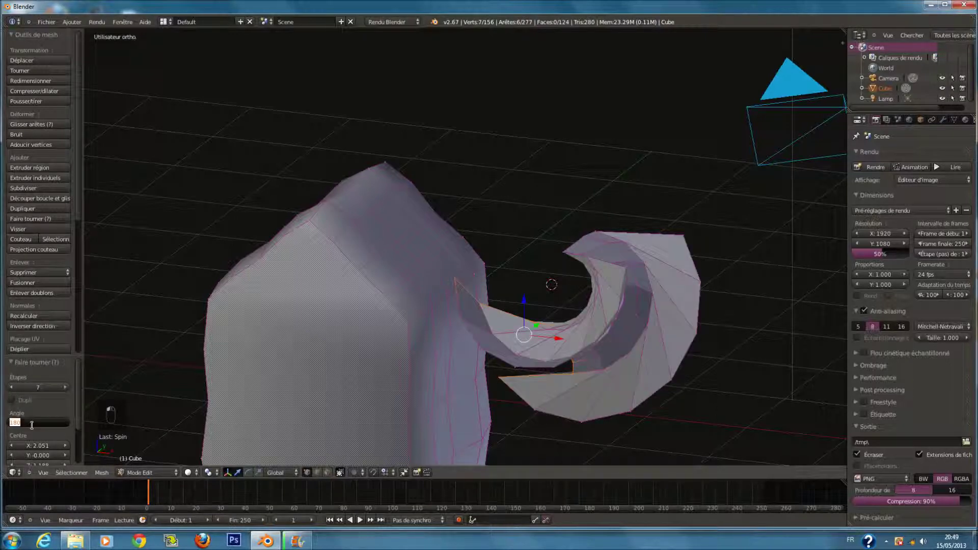
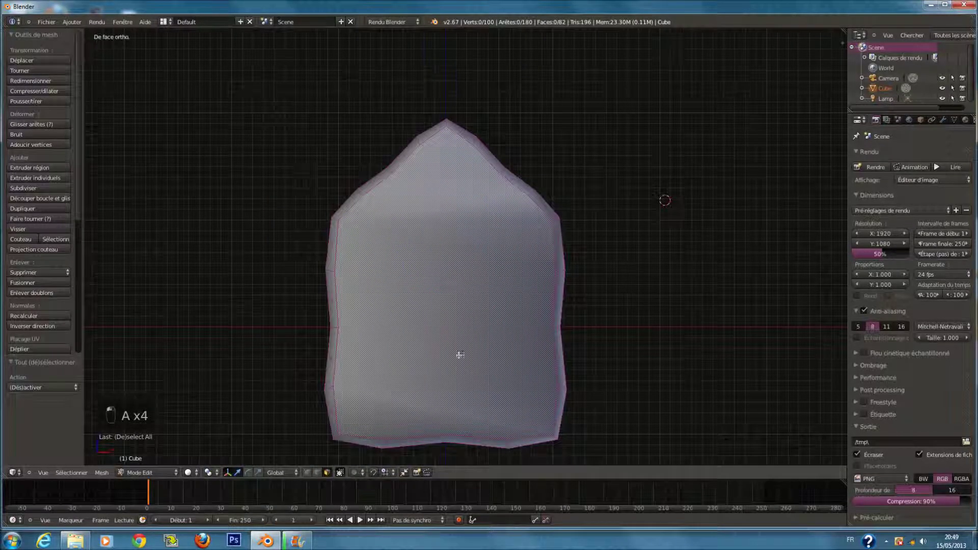
Step: Select every vertex of the house mesh and switch back to Object Mode
{"action": "key", "text": "a"}
{"action": "key", "text": "Tab"}
{"action": "key", "text": "Tab"}
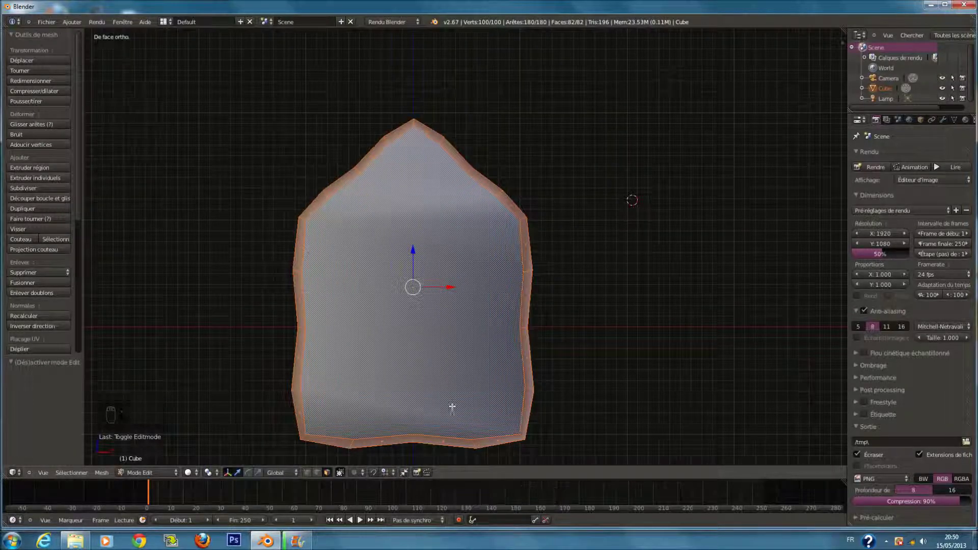
{"action": "key", "text": "Tab"}
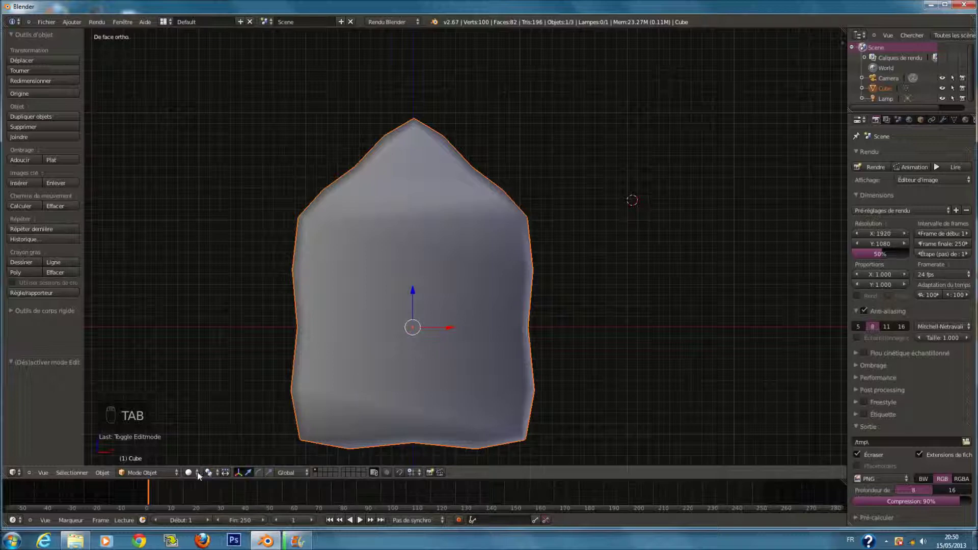
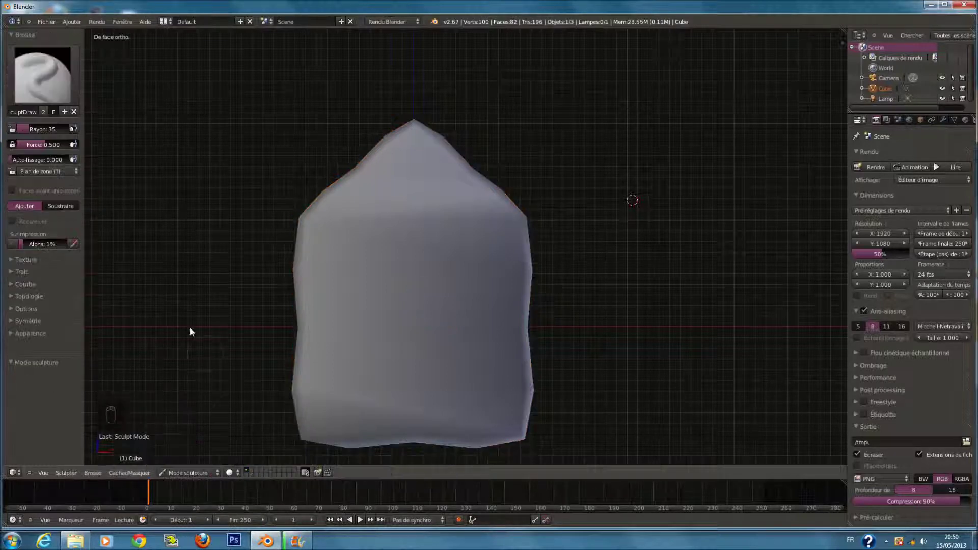
Step: Enlarge the SculptDraw brush radius to about 93 for rough rock-like strokes
{"action": "key", "text": "f"}
{"action": "left_click_drag", "start_coordinate": [235, 297], "coordinate": [228, 246]}
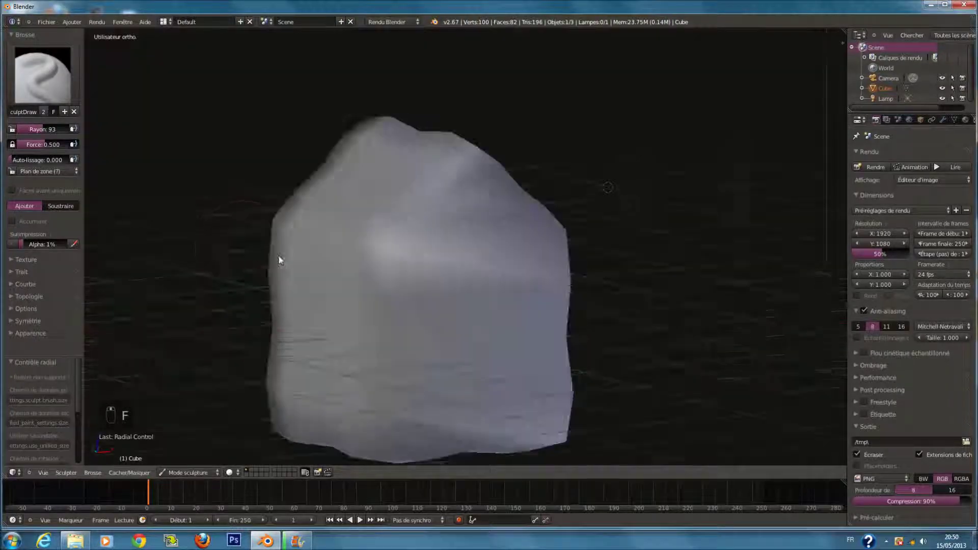
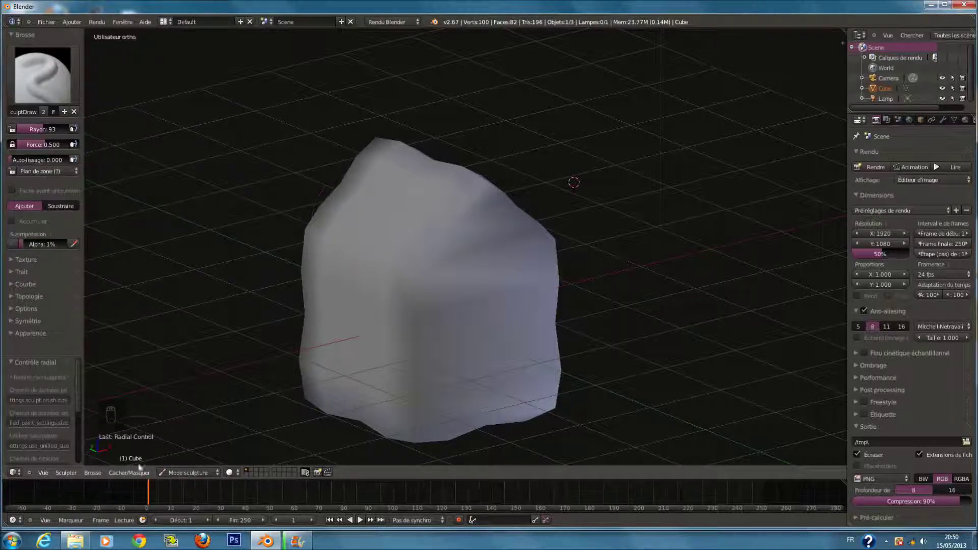
{"action": "left_click", "coordinate": [188, 470]}
Step: Delete one face of the rock mesh in Edit Mode, refill it, and return to Object Mode
{"action": "key", "text": "Tab"}
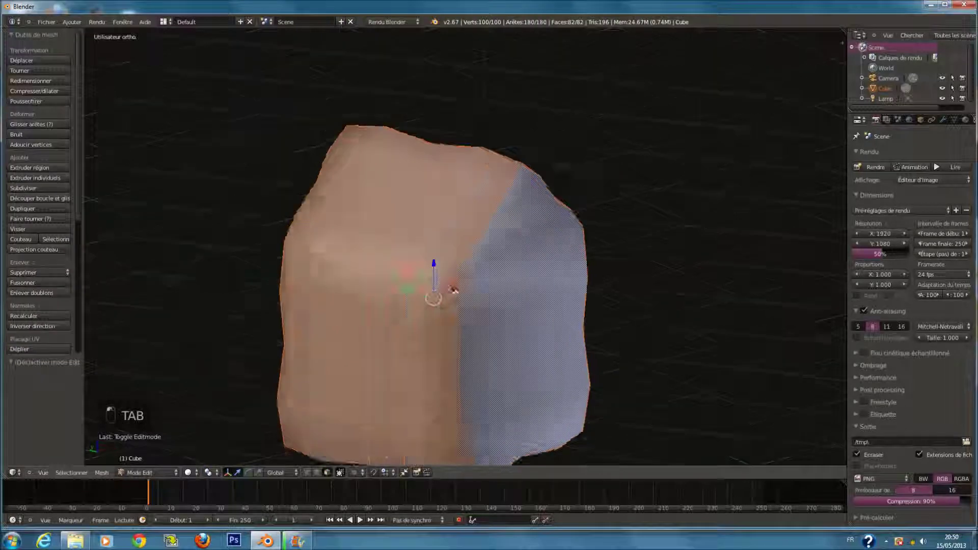
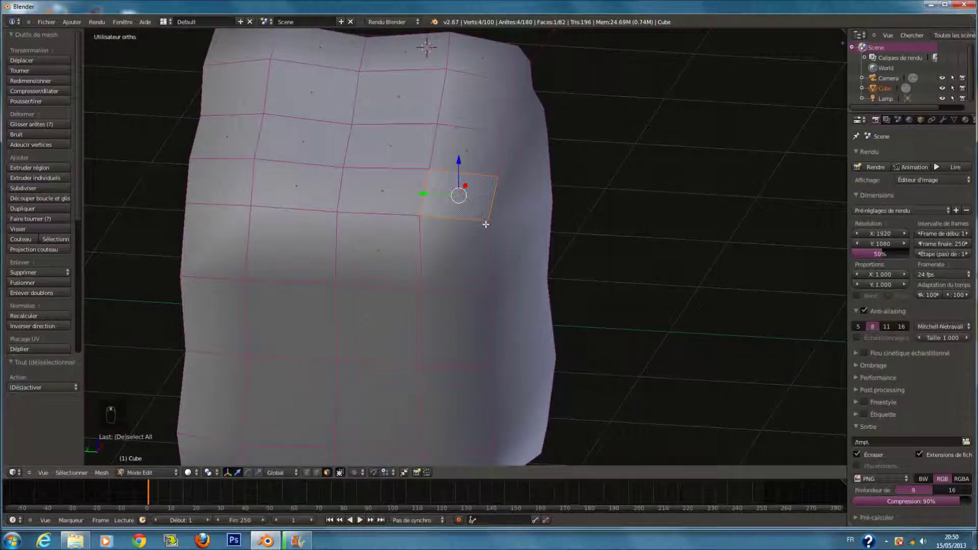
{"action": "middle_click", "coordinate": [496, 224]}
{"action": "key", "text": "x"}
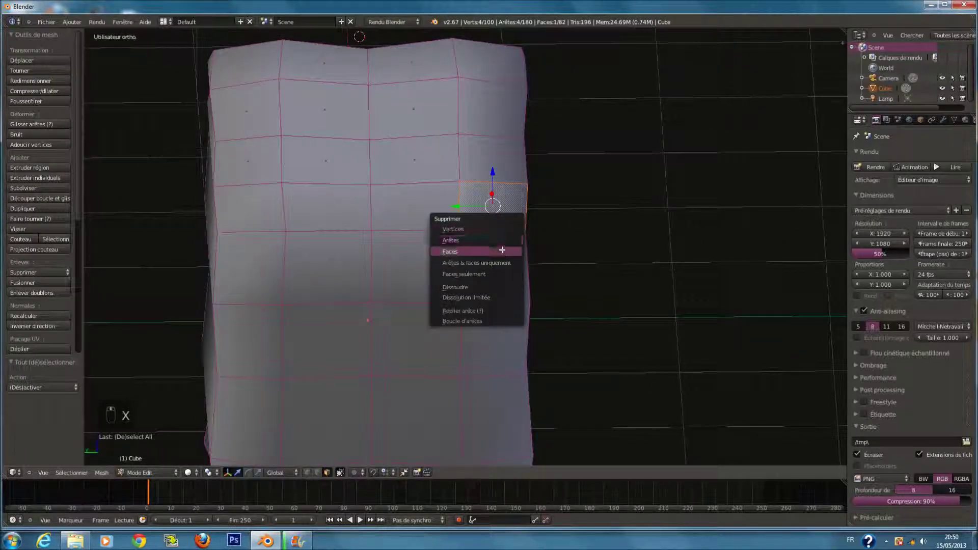
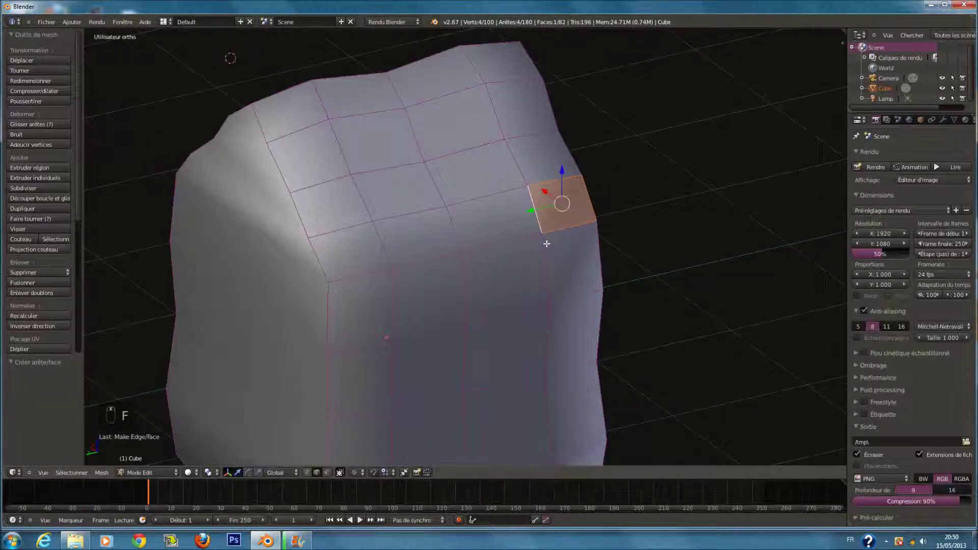
{"action": "key", "text": "Tab"}
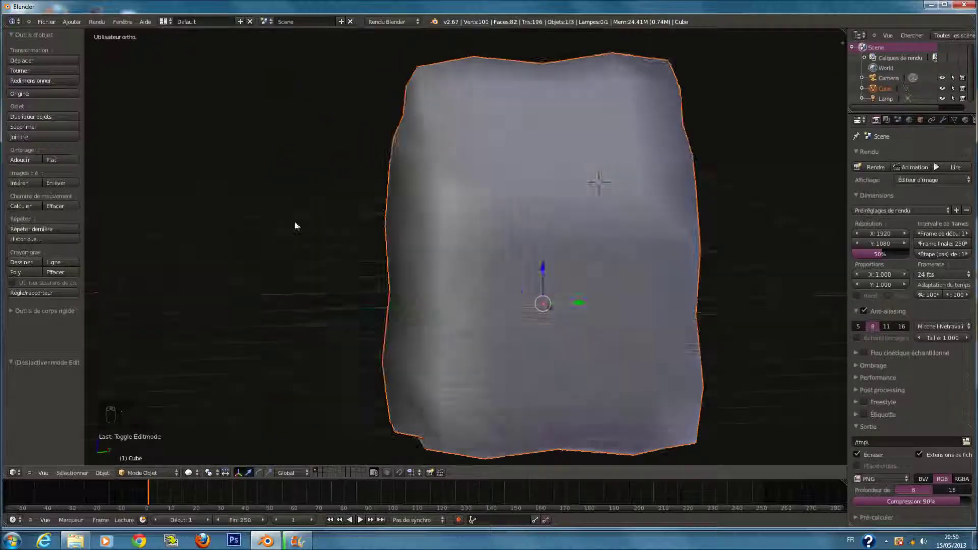
{"action": "left_click_drag", "start_coordinate": [247, 236], "coordinate": [217, 227]}
{"action": "left_click_drag", "start_coordinate": [235, 235], "coordinate": [326, 238]}
{"action": "left_click", "coordinate": [323, 239]}
{"action": "right_click", "coordinate": [322, 239]}
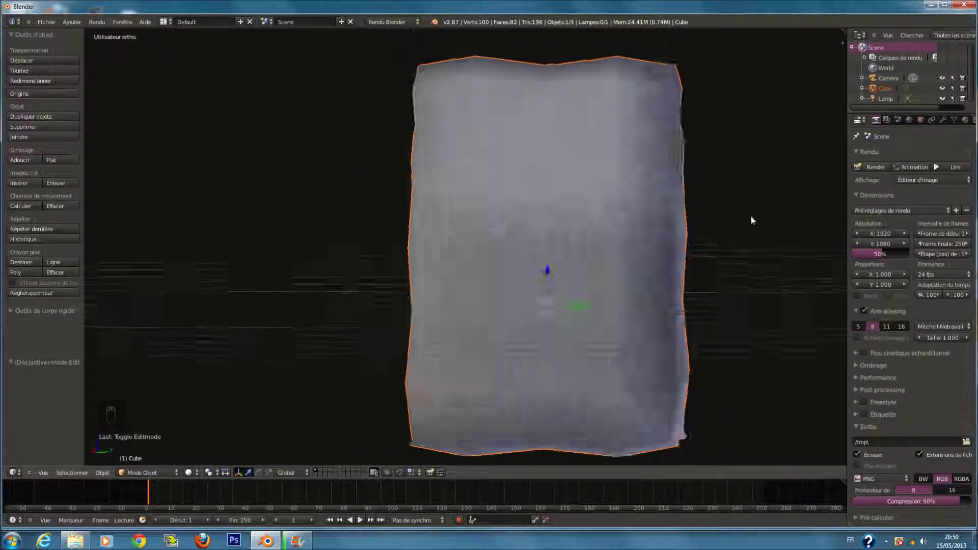
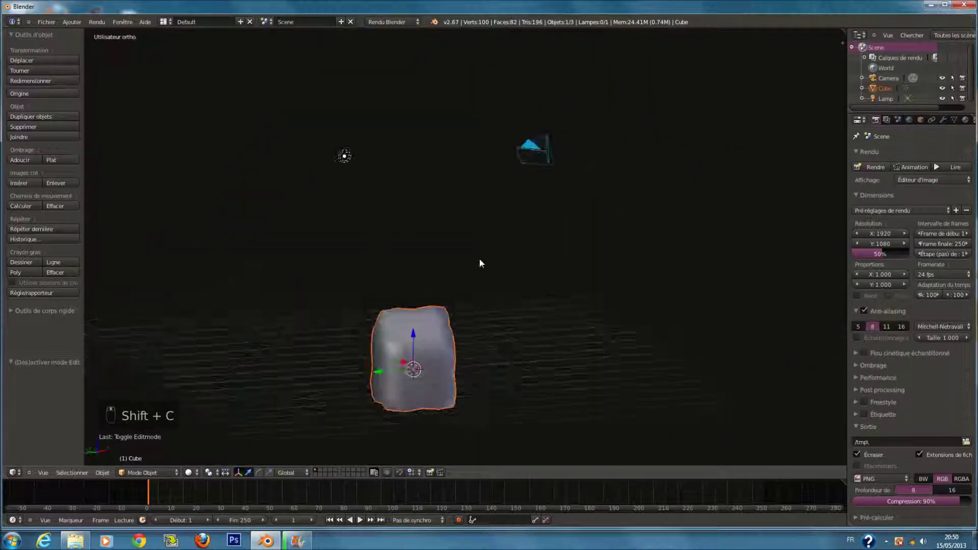
{"action": "key", "text": "KP_Decimal"}
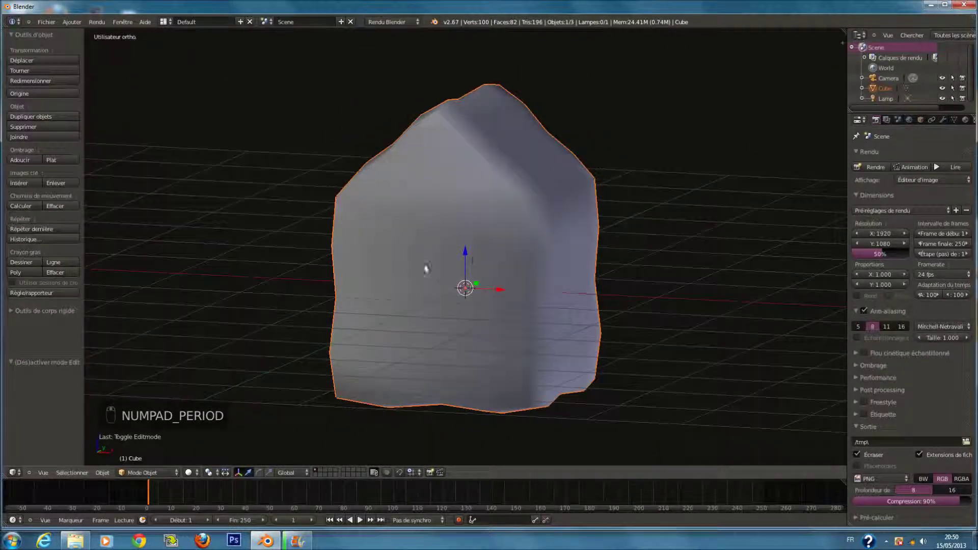
{"action": "middle_click", "coordinate": [509, 286]}
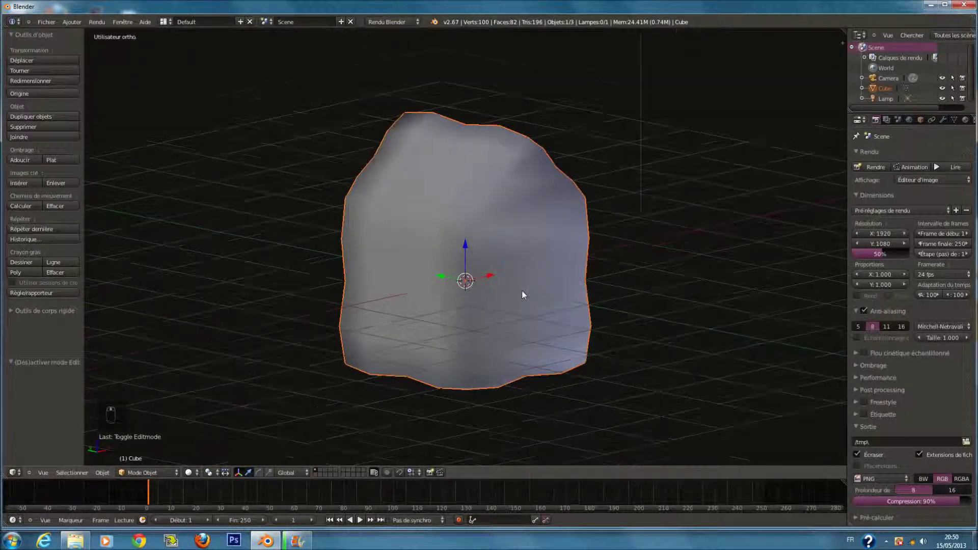
{"action": "middle_click", "coordinate": [486, 293]}
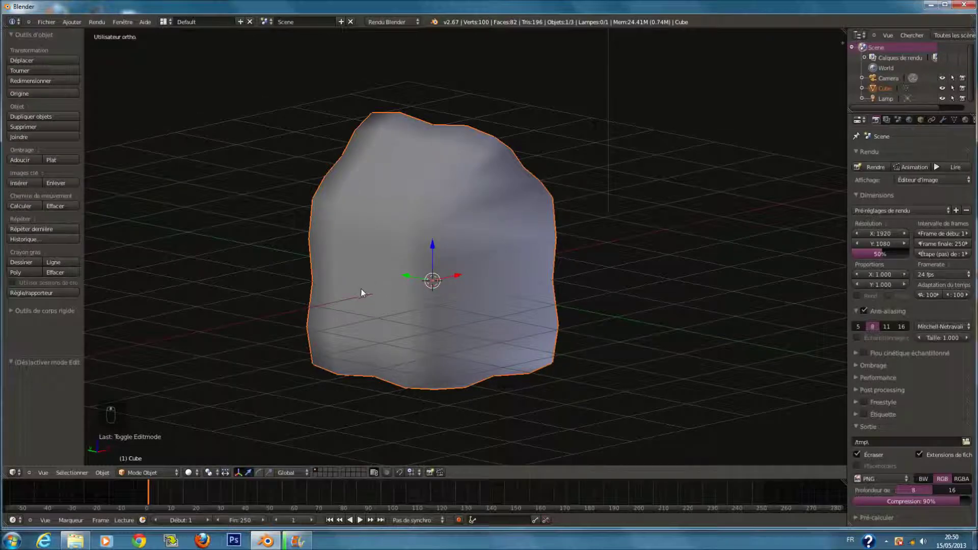